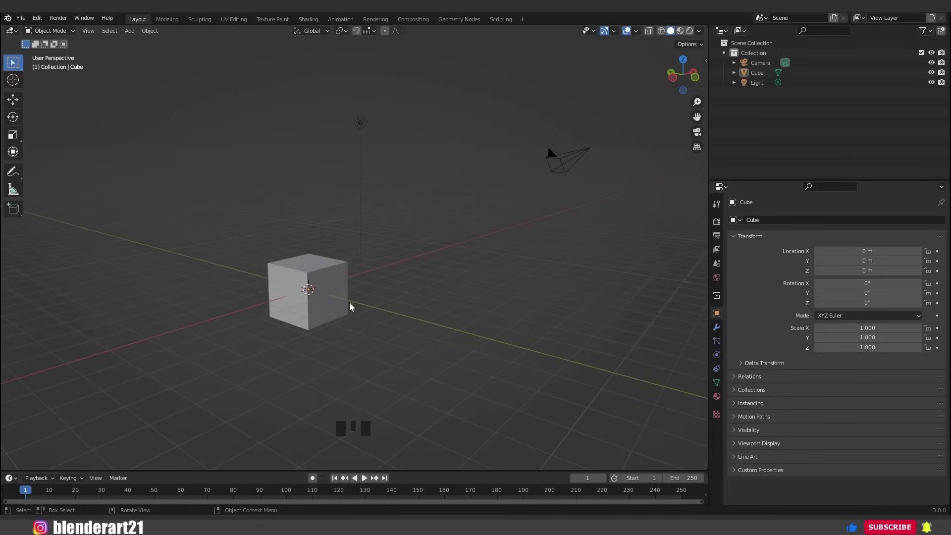
Orbit and zoom around the default scene, select the cube and frame it.
left_click_drag(416, 305, 361, 321)
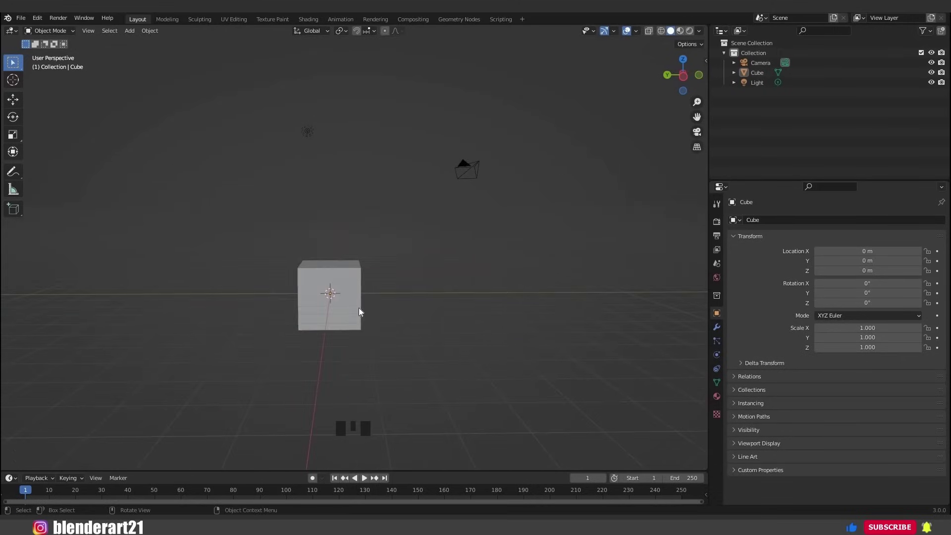
scroll("up", 3)
scroll("down", 3)
scroll("up", 3)
scroll("up", 3)
left_click_drag(351, 251, 341, 296)
left_click_drag(452, 295, 343, 344)
left_click(342, 344)
scroll("down", 3)
key("KP_Decimal")
scroll("down", 3)
left_click_drag(308, 151, 498, 183)
left_click_drag(498, 184, 444, 230)
Select the camera and light, then add the cube to the selection.
left_click(373, 235)
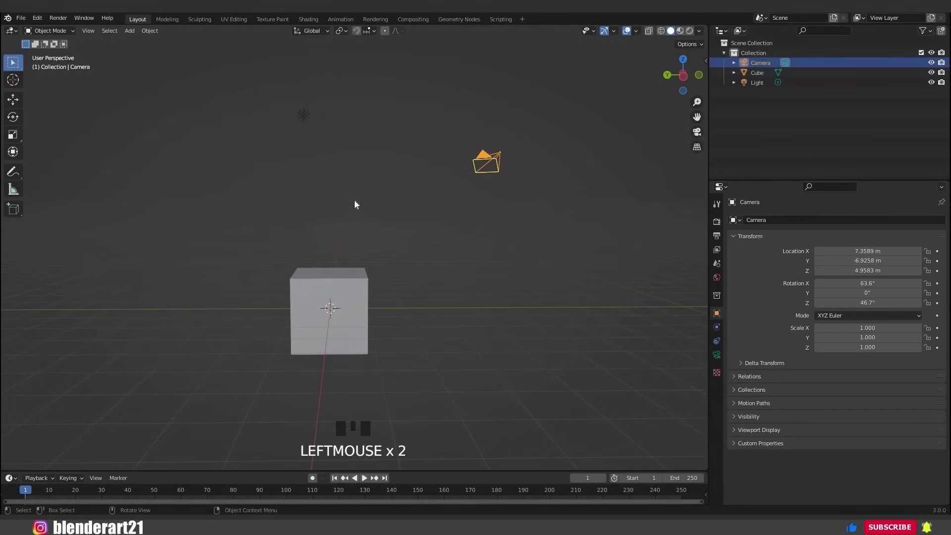
left_click(331, 246)
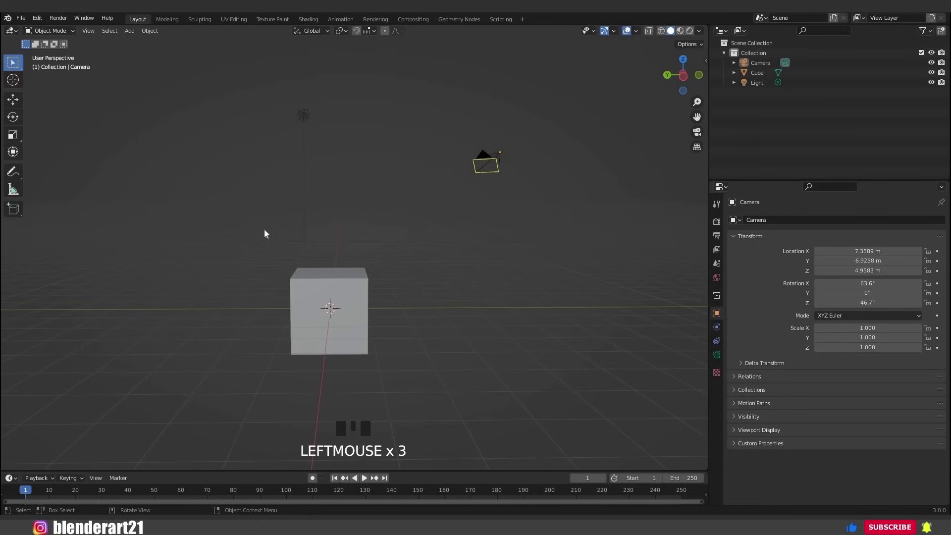
key("a")
scroll("down", 3)
left_click_drag(275, 249, 310, 244)
key("a")
key("a")
scroll("up", 3)
left_click_drag(330, 238, 243, 111)
left_click(244, 112)
left_click(352, 277)
left_click(459, 183)
left_click(312, 197)
left_click(257, 210)
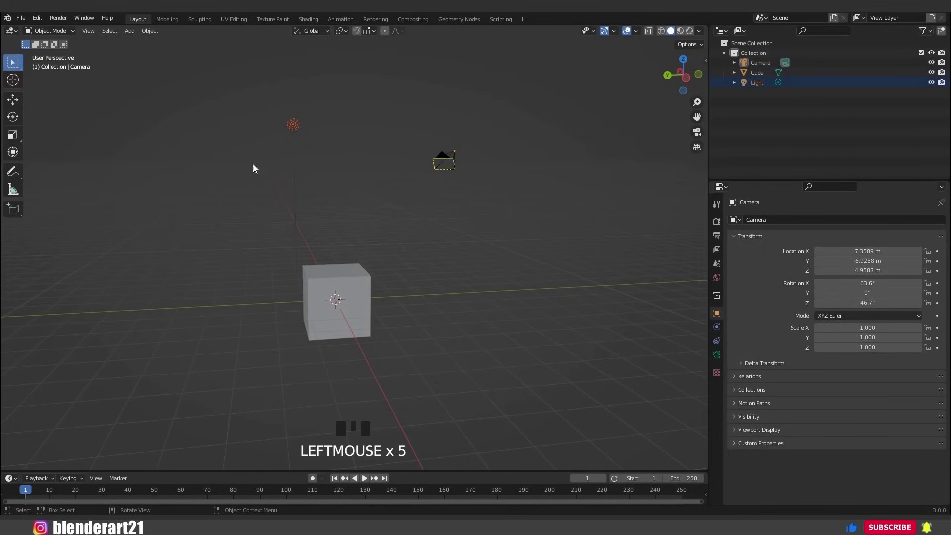
left_click_drag(279, 160, 333, 311)
key("b")
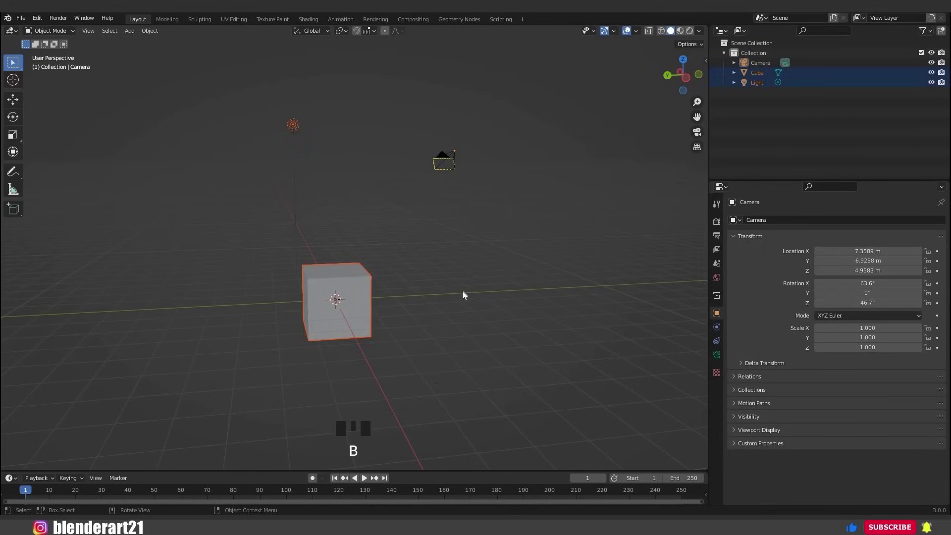
Switch the viewport to look through the camera with Numpad 0.
left_click_drag(461, 294, 440, 286)
left_click_drag(440, 286, 403, 306)
key("KP_0")
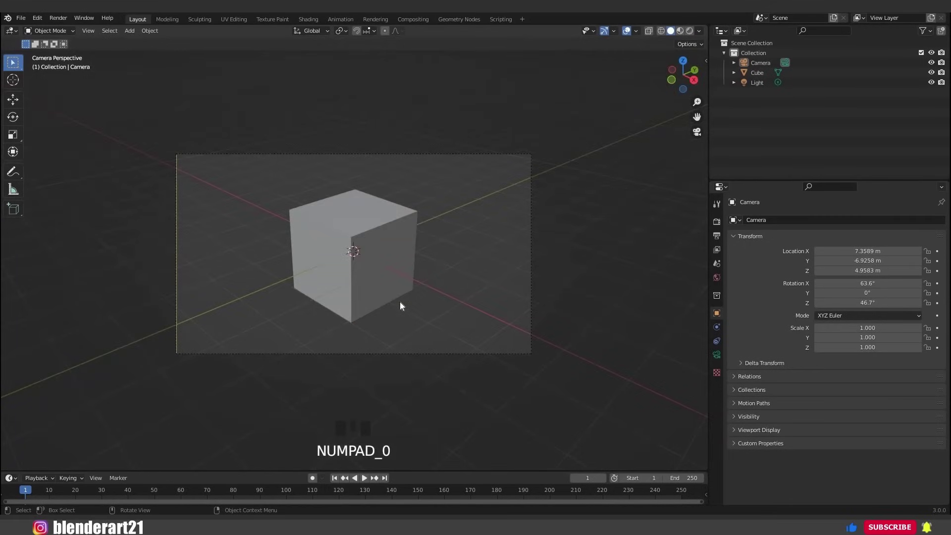
Leave camera view and cycle Front, Back, Right, Left, Top and Bottom orthographic views.
key("KP_0")
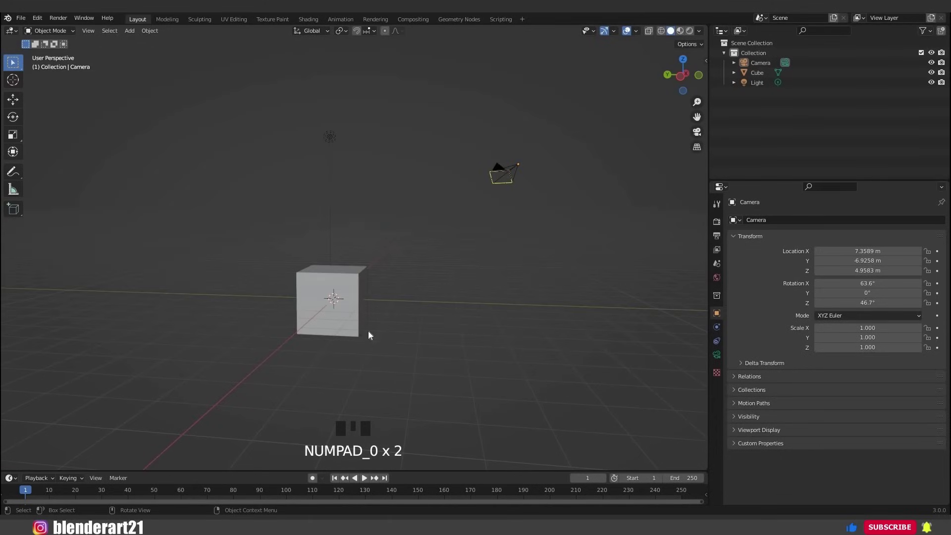
left_click_drag(330, 335, 352, 317)
key("KP_1")
key("ctrl+KP_1")
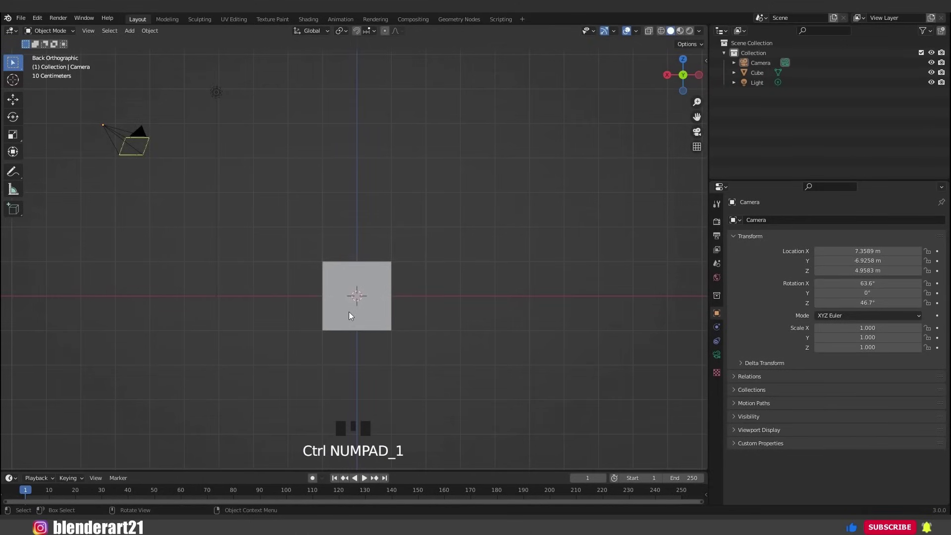
key("KP_3")
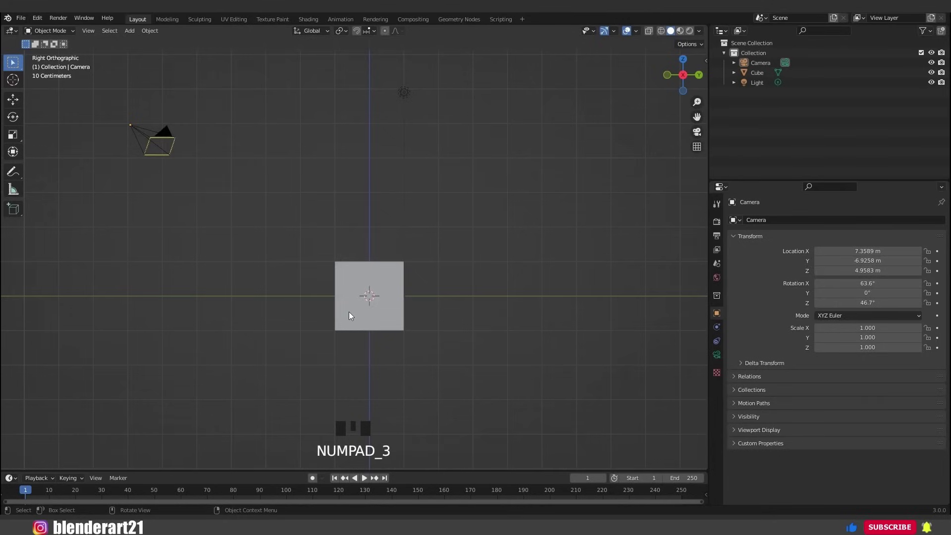
key("ctrl+KP_3")
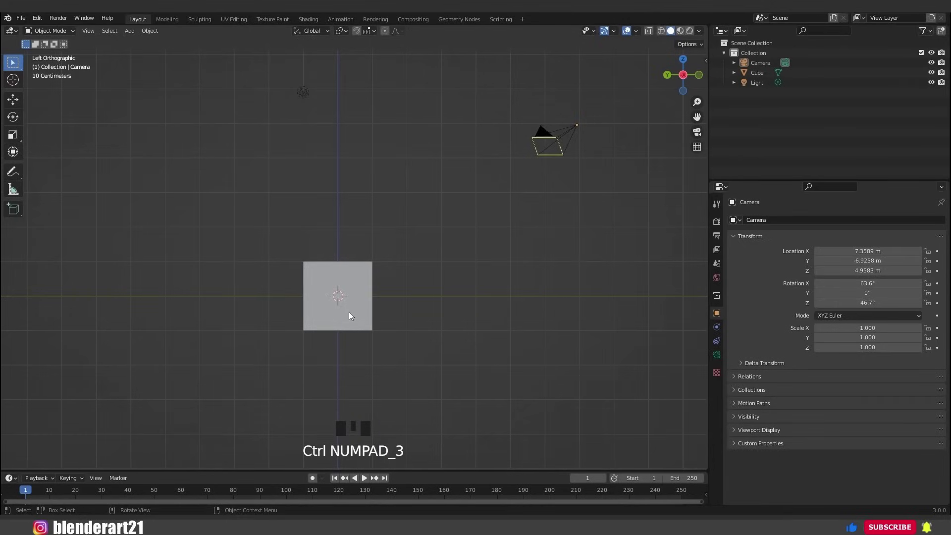
key("KP_7")
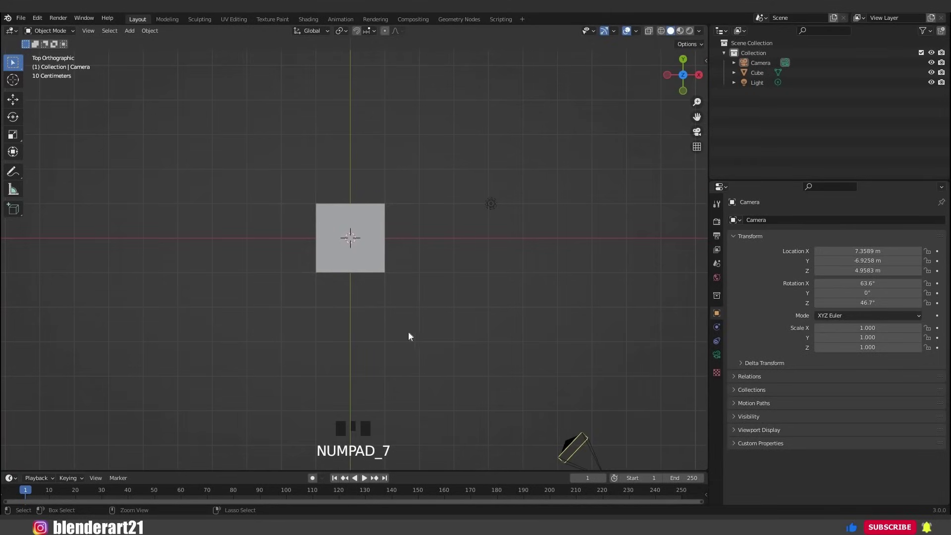
key("ctrl+KP_7")
Orbit back to a free perspective and bring up the View > Viewpoint preset list.
left_click_drag(392, 196, 391, 196)
key("KP_5")
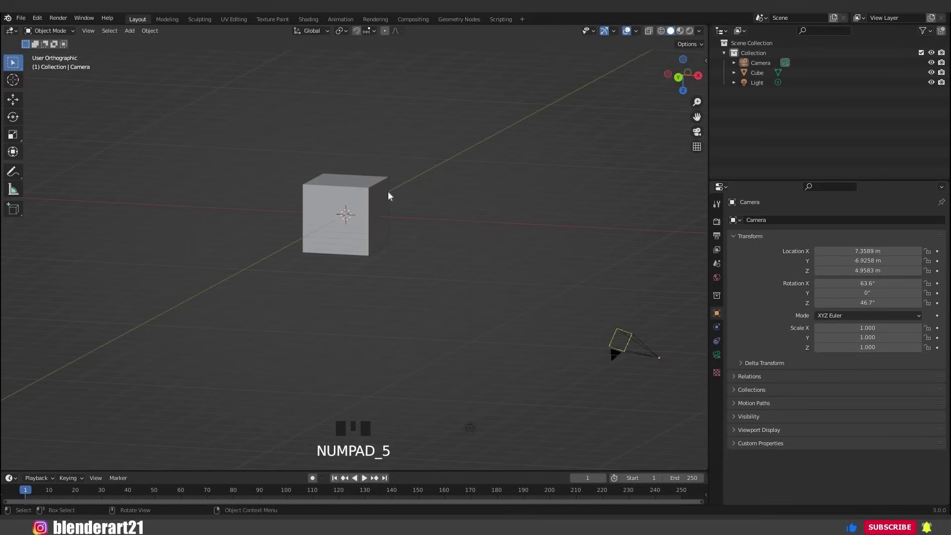
key("KP_5")
scroll("up", 3)
key("KP_1")
left_click_drag(263, 200, 125, 146)
left_click_drag(125, 147, 263, 267)
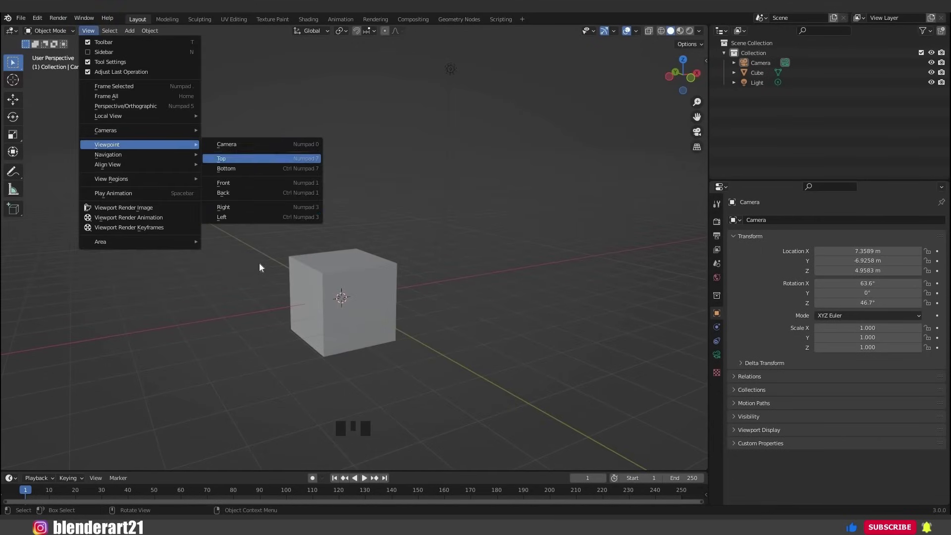
Zoom out to a wider perspective showing the cube, camera and light together.
scroll("down", 3)
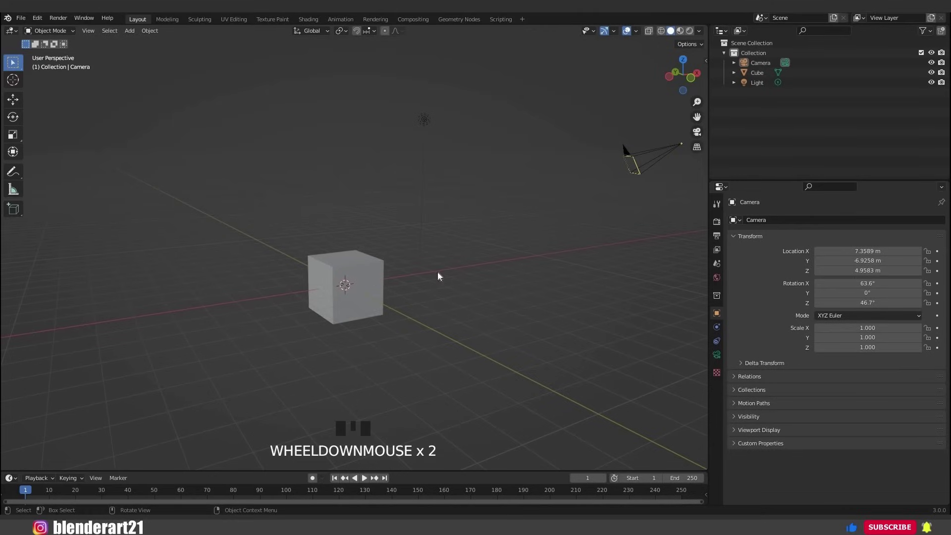
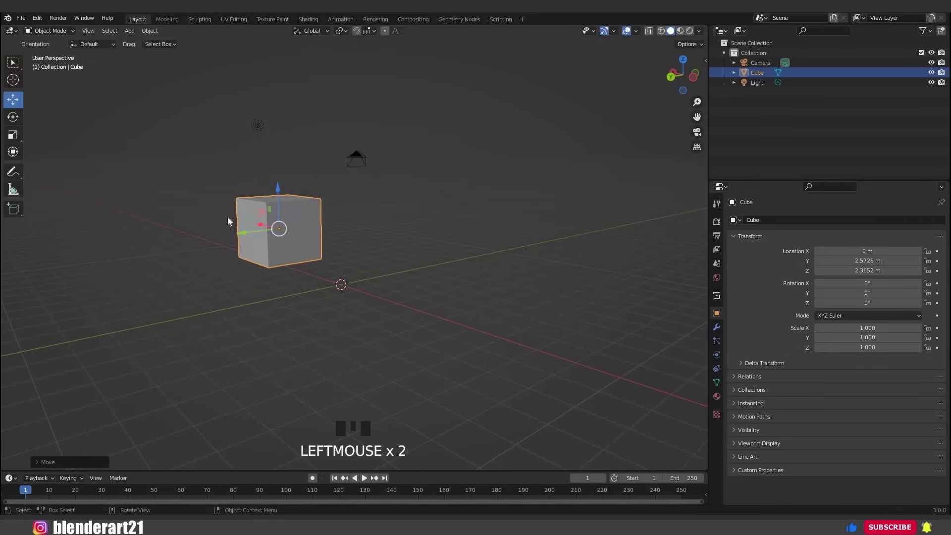
Undo the earlier moves so the cube returns to the origin with zero location.
left_click(231, 220)
key("ctrl+z")
key("ctrl+z")
key("ctrl+z")
left_click_drag(370, 288, 428, 207)
Slide the cube along the X axis with G X, then cancel so it stays at the origin.
key("g")
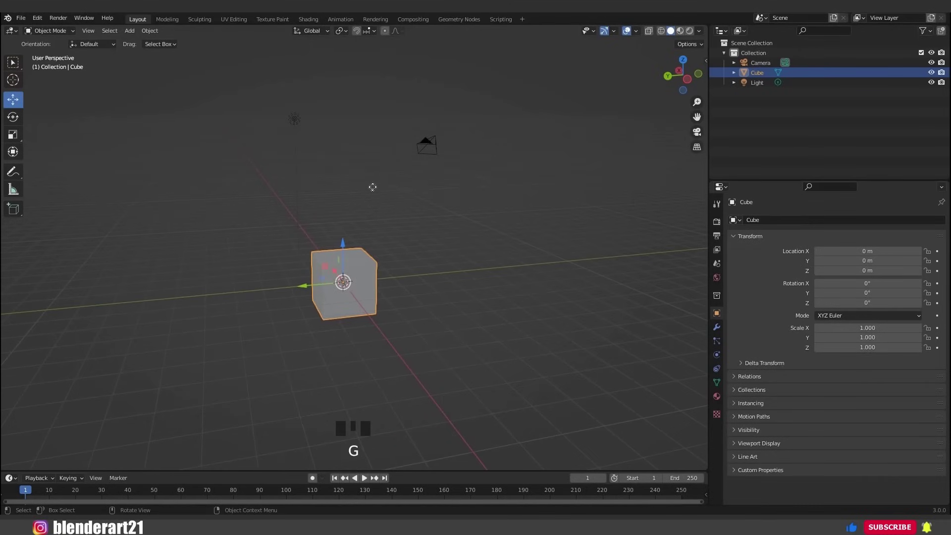
key("g")
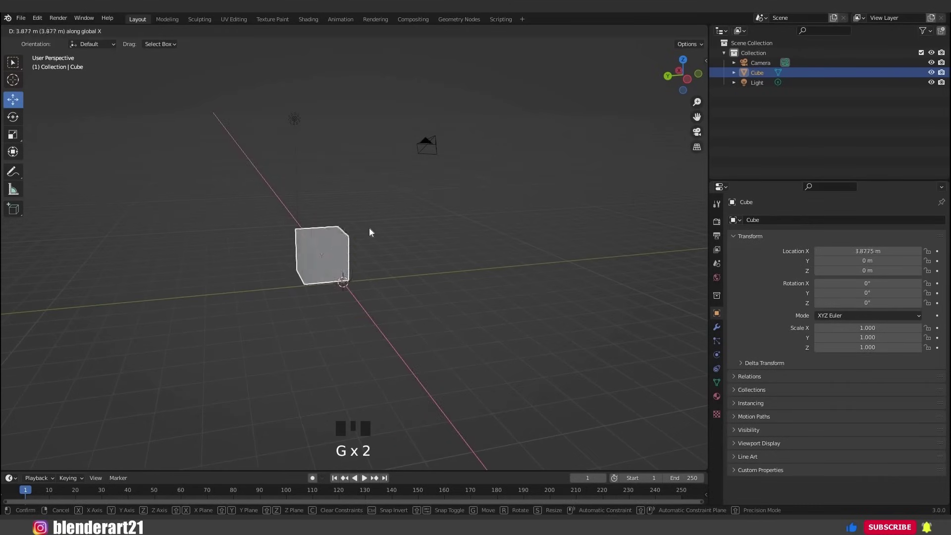
key("g")
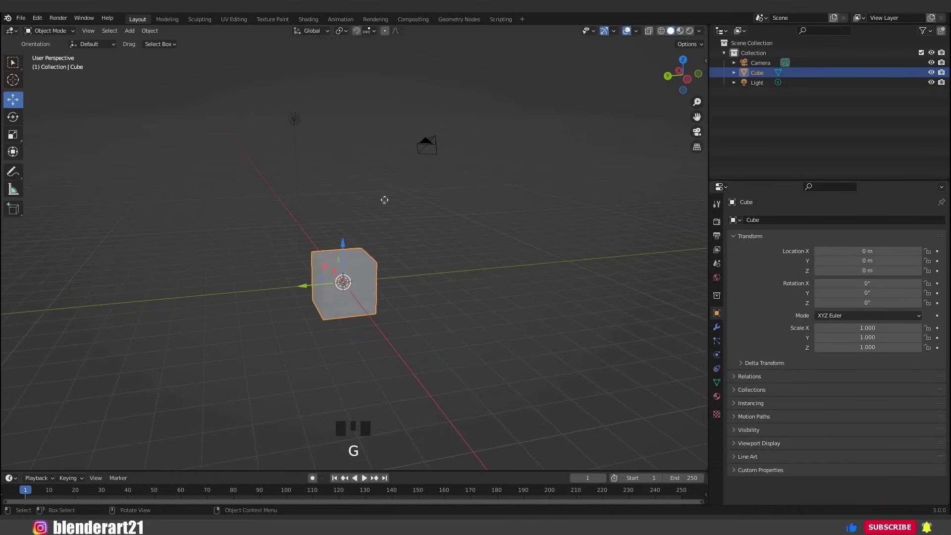
key("g")
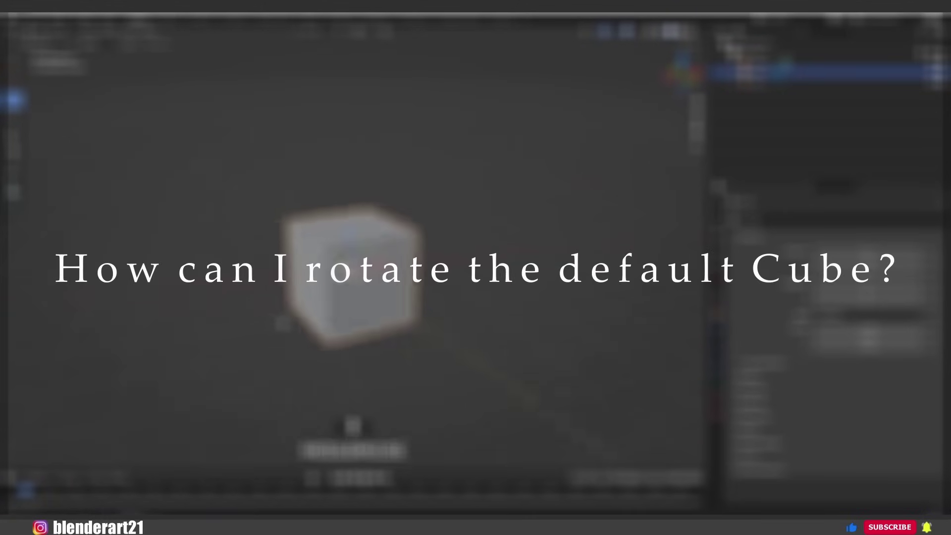
left_click_drag(271, 319, 17, 122)
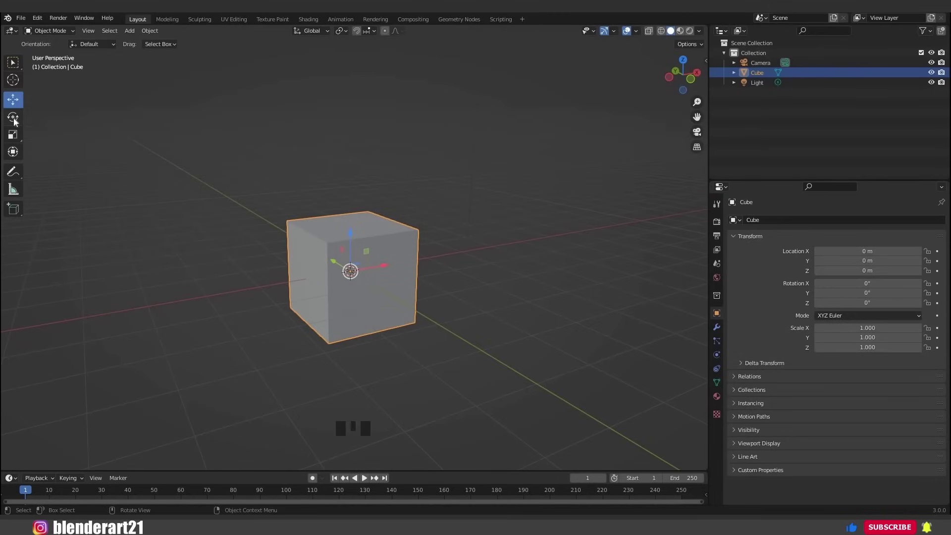
left_click_drag(358, 245, 346, 277)
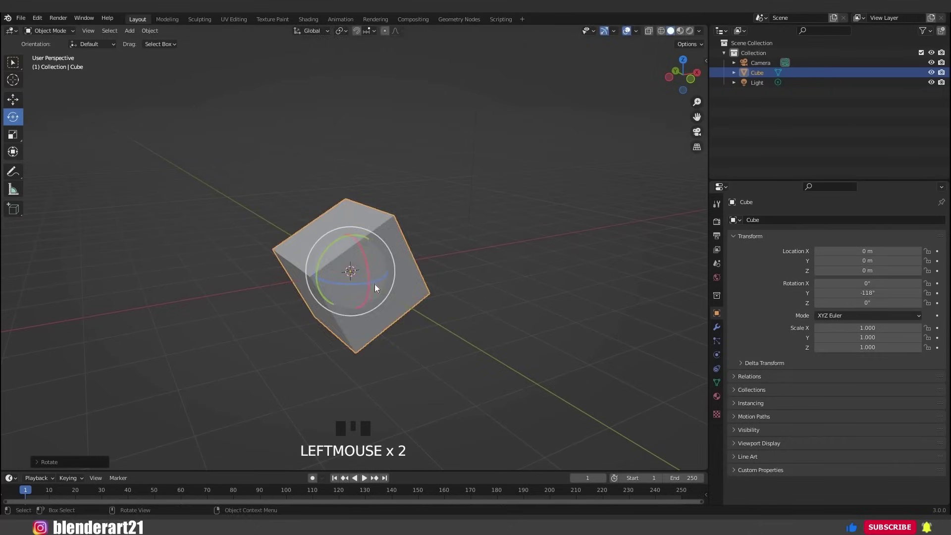
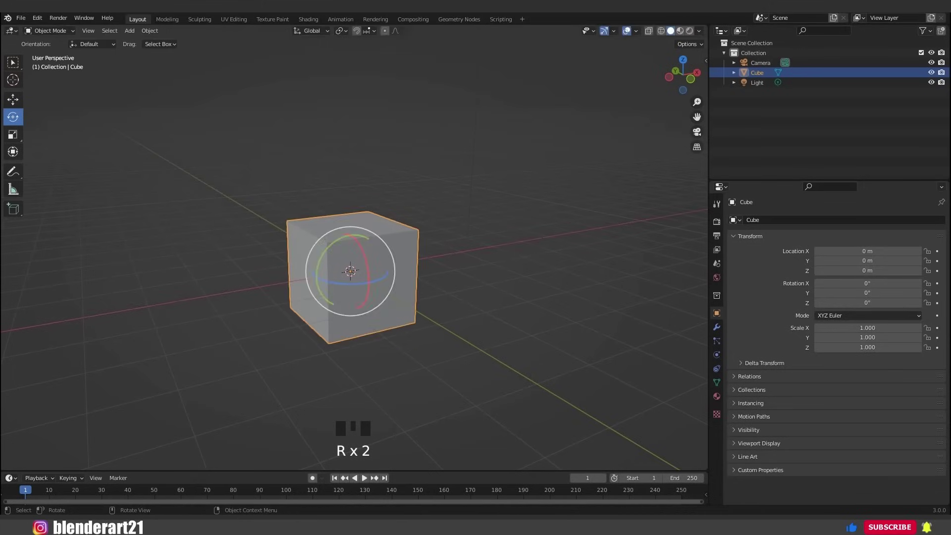
key("r")
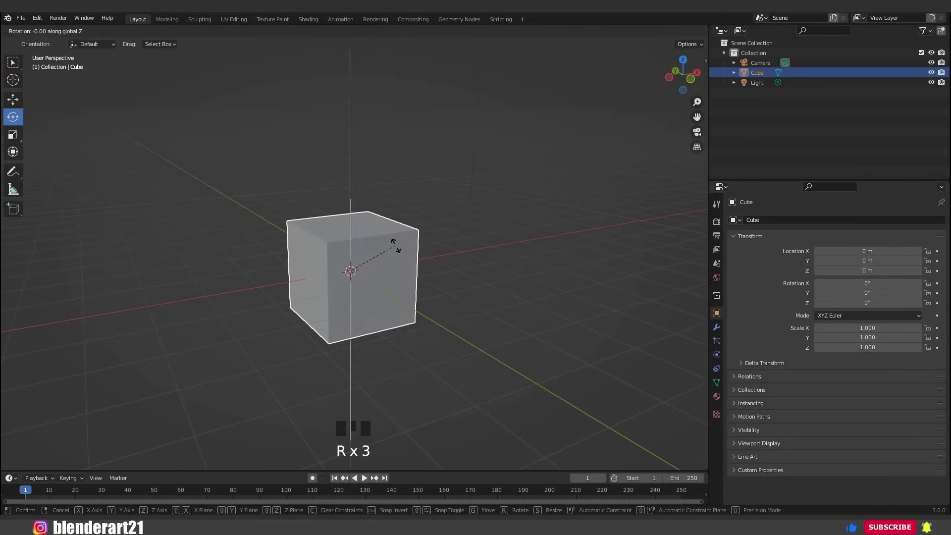
key("r")
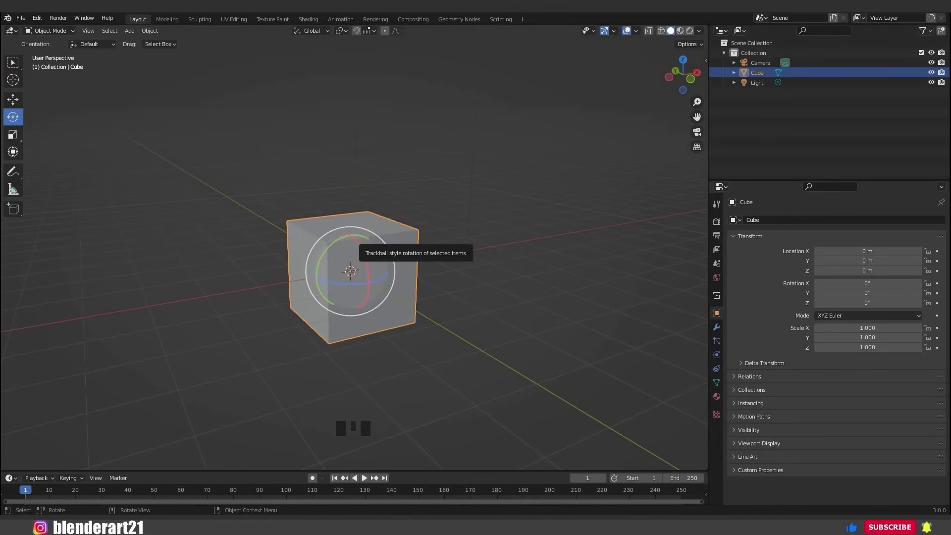
key("r")
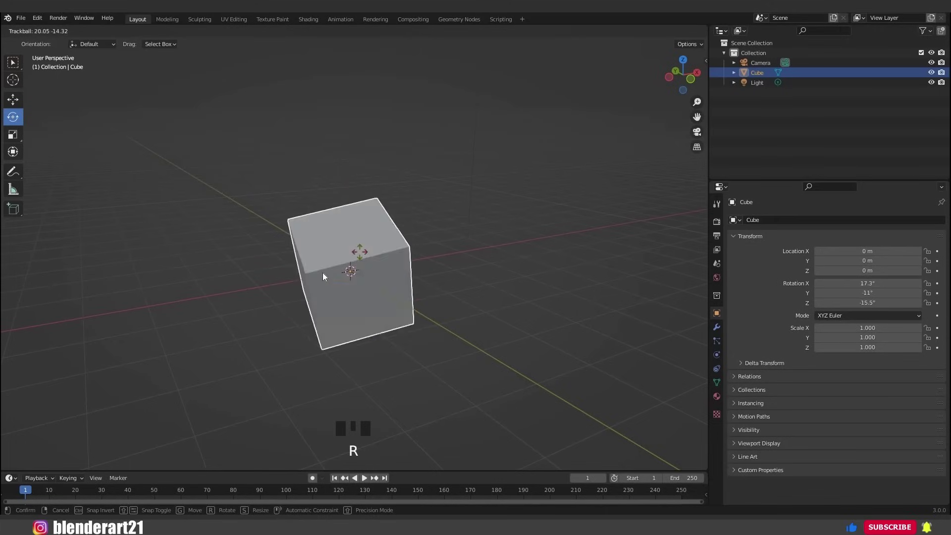
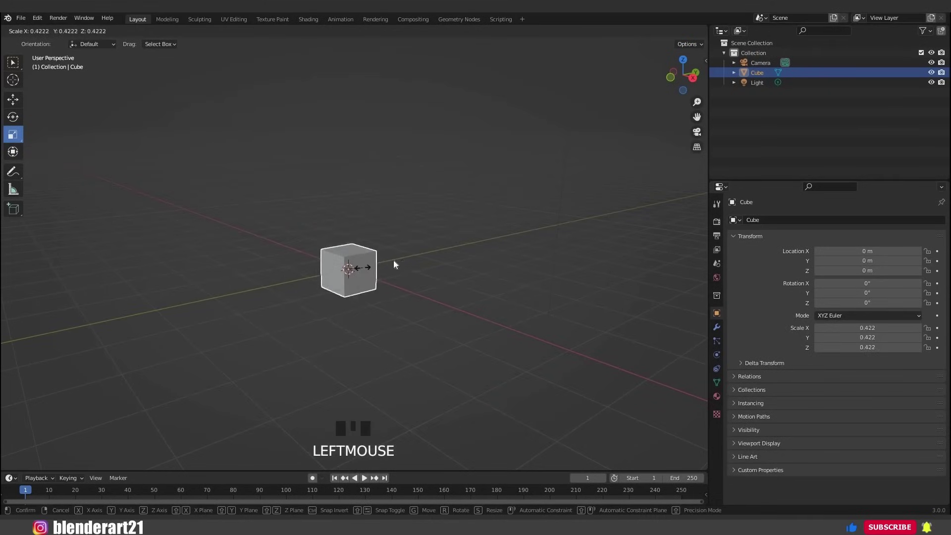
key("ctrl+z")
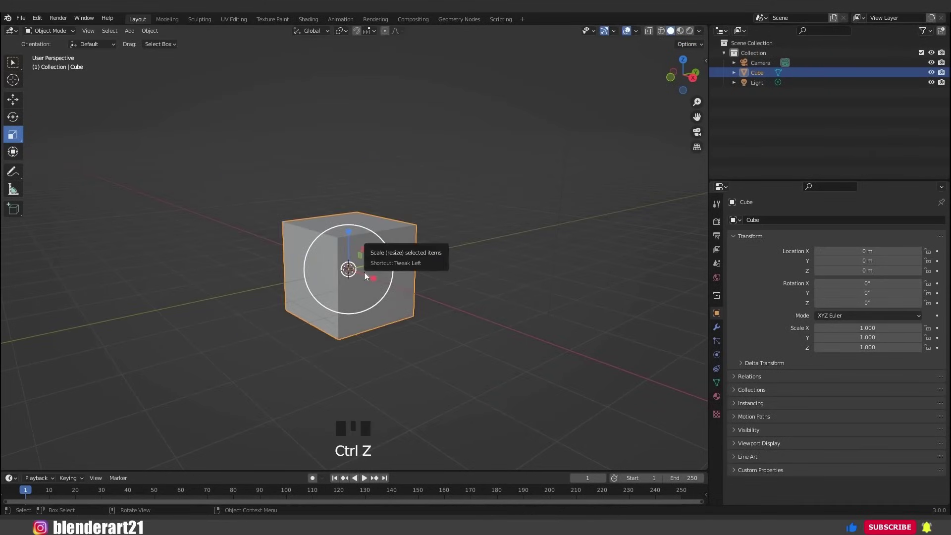
scroll("down", 3)
key("s")
key("s")
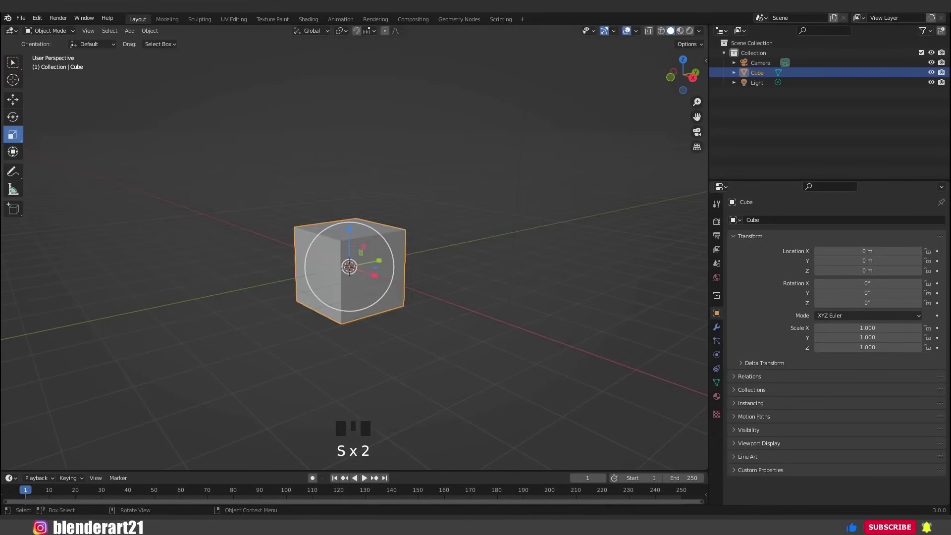
key("s")
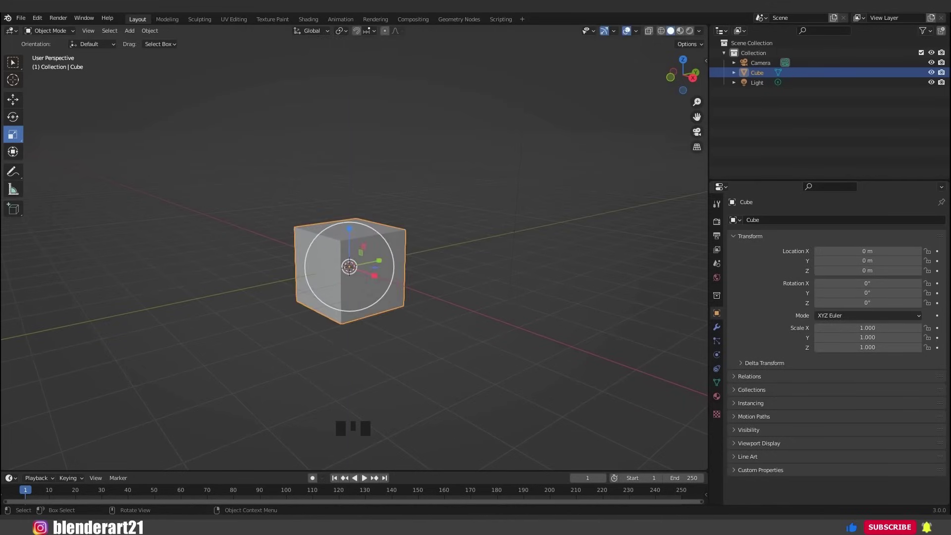
key("s")
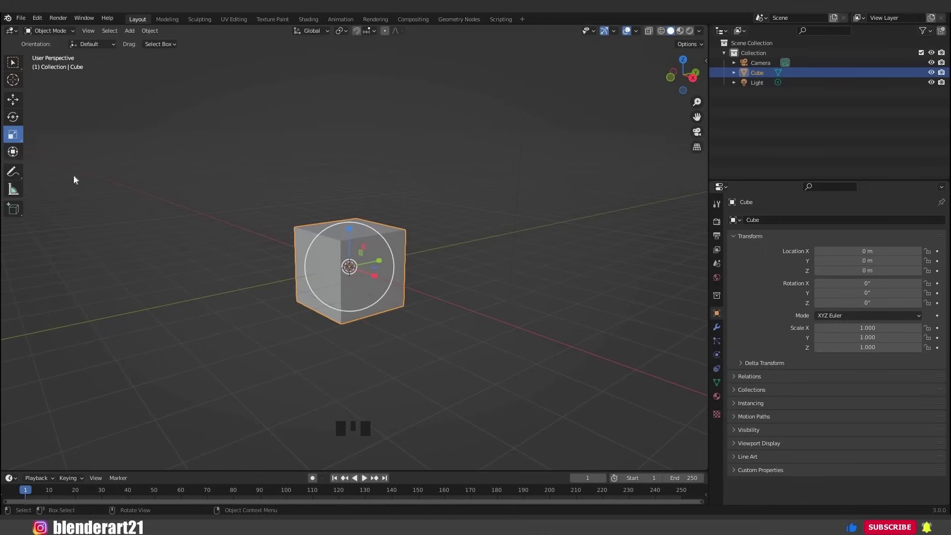
left_click_drag(357, 216, 336, 244)
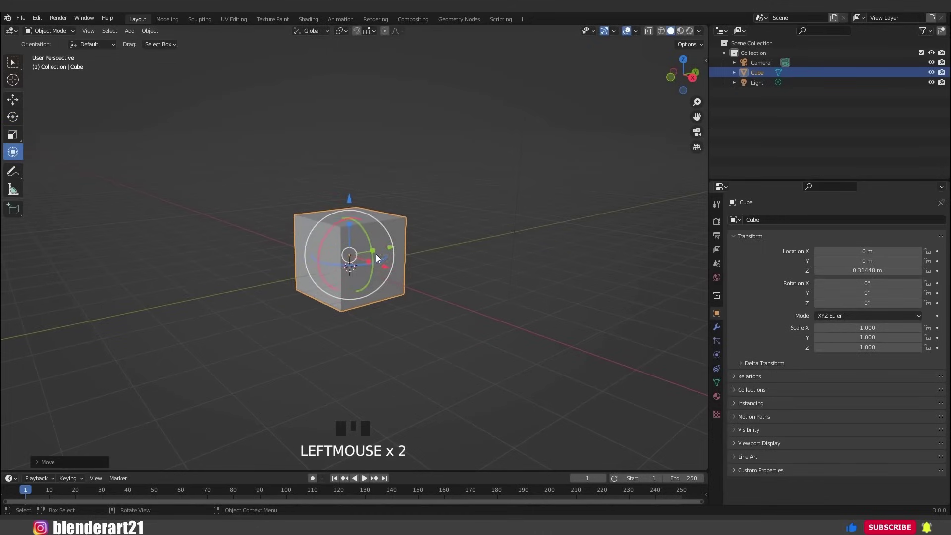
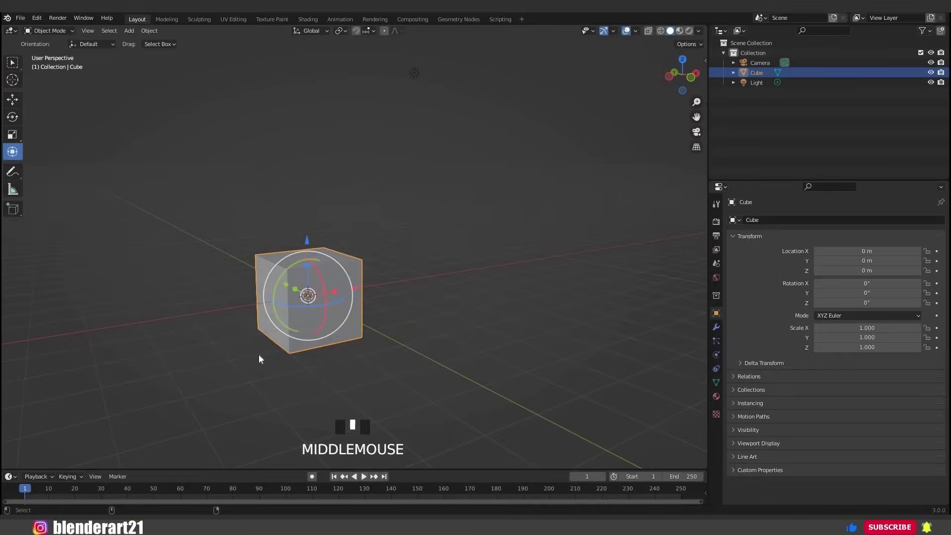
key("ctrl+alt+space")
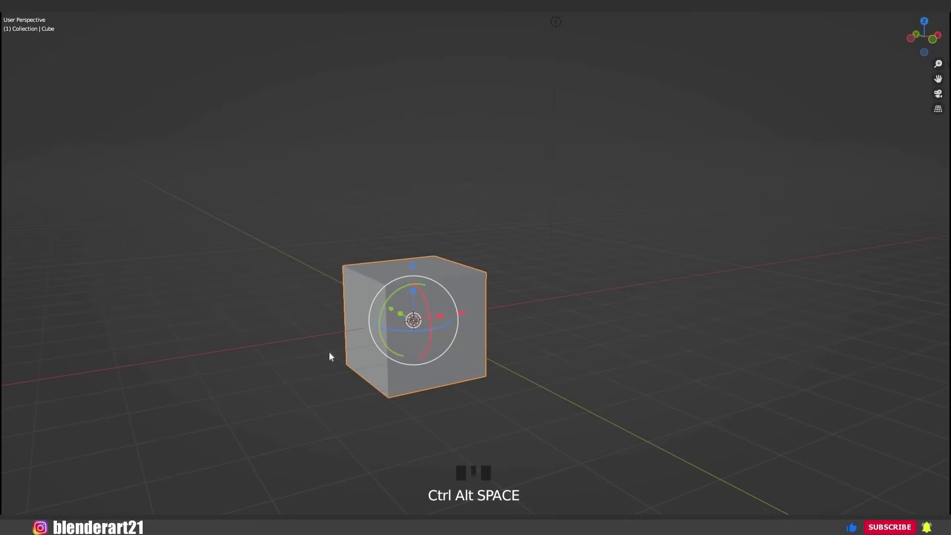
key("ctrl+alt+space")
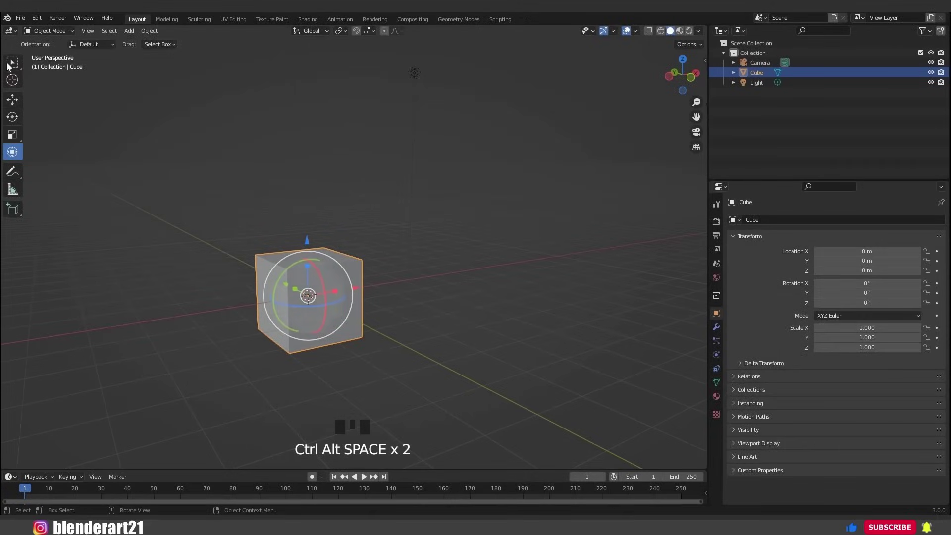
left_click_drag(267, 246, 279, 246)
left_click_drag(279, 246, 370, 279)
key("ctrl+space")
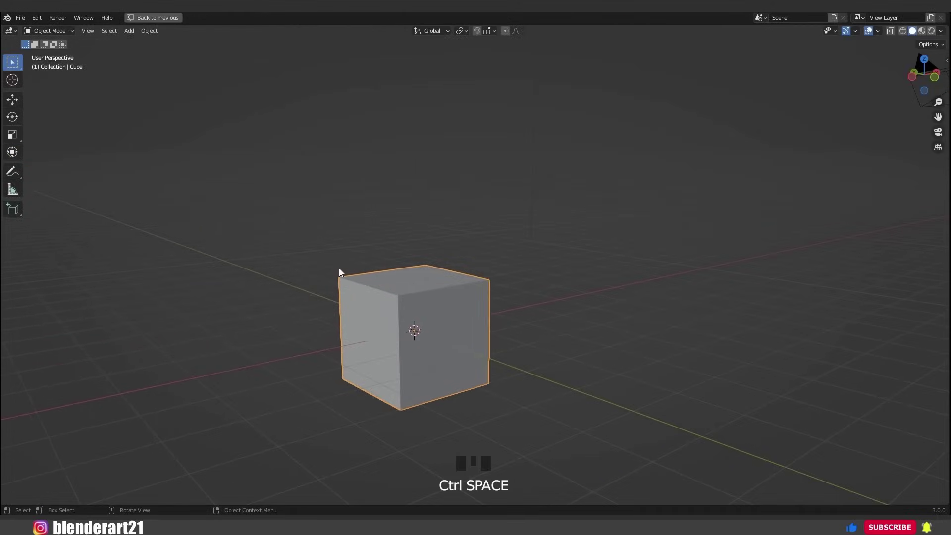
left_click_drag(350, 264, 350, 244)
key("ctrl+space")
left_click_drag(354, 268, 323, 257)
key("KP_1")
key("KP_3")
key("KP_7")
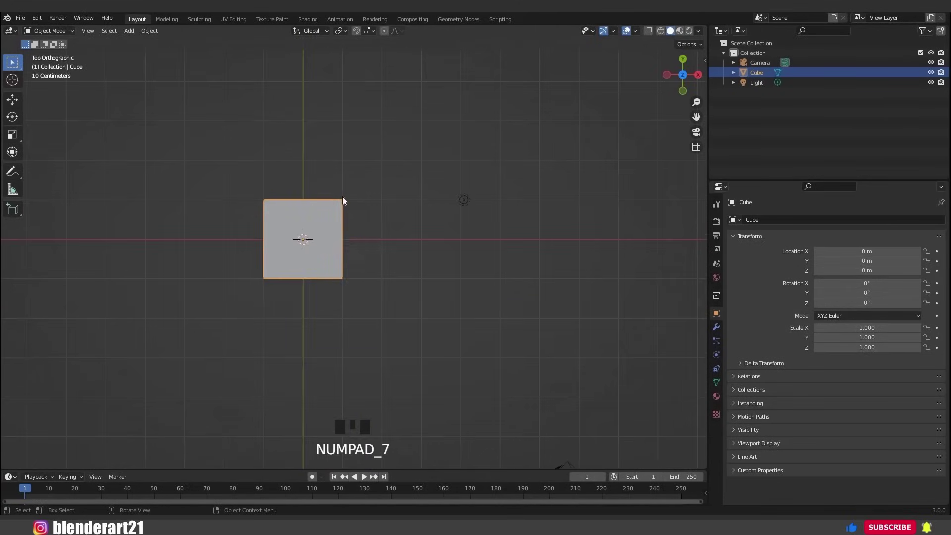
left_click_drag(345, 279, 353, 268)
key("ctrl+alt+q")
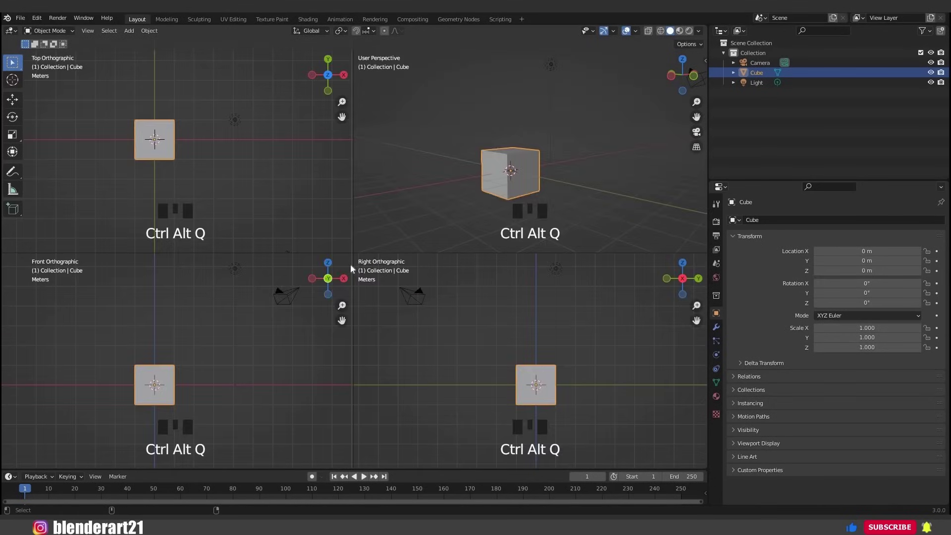
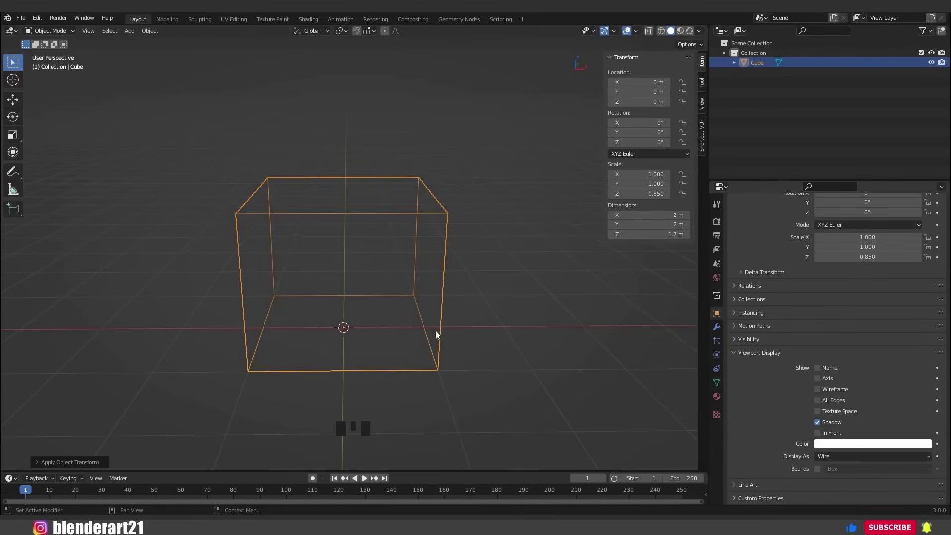
Switch to front orthographic view and frame the wireframe box.
left_click_drag(389, 331, 356, 350)
key("KP_1")
scroll("up", 3)
scroll("down", 3)
left_click_drag(409, 335, 346, 240)
key("KP_1")
Add the female anatomy reference image, scale it down and move it inside the box.
key("shift+a")
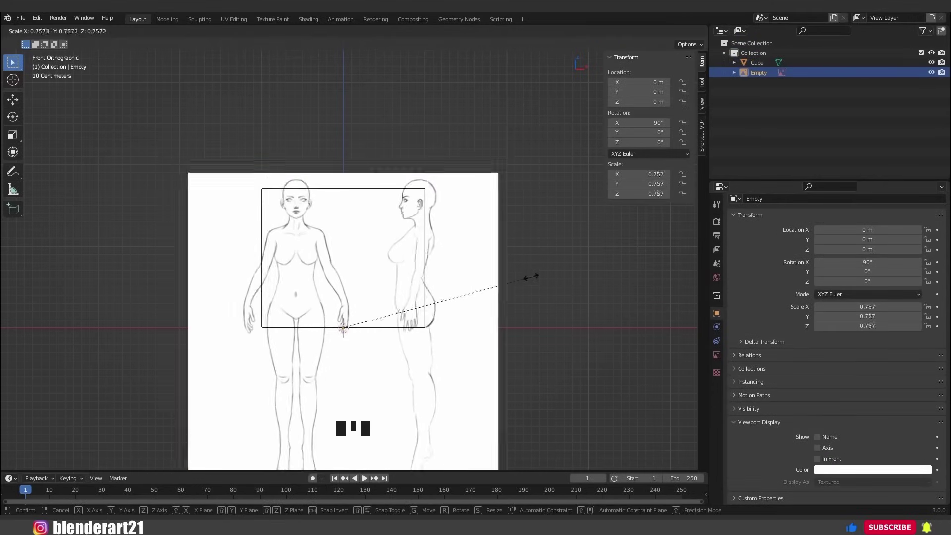
key("s")
key("g")
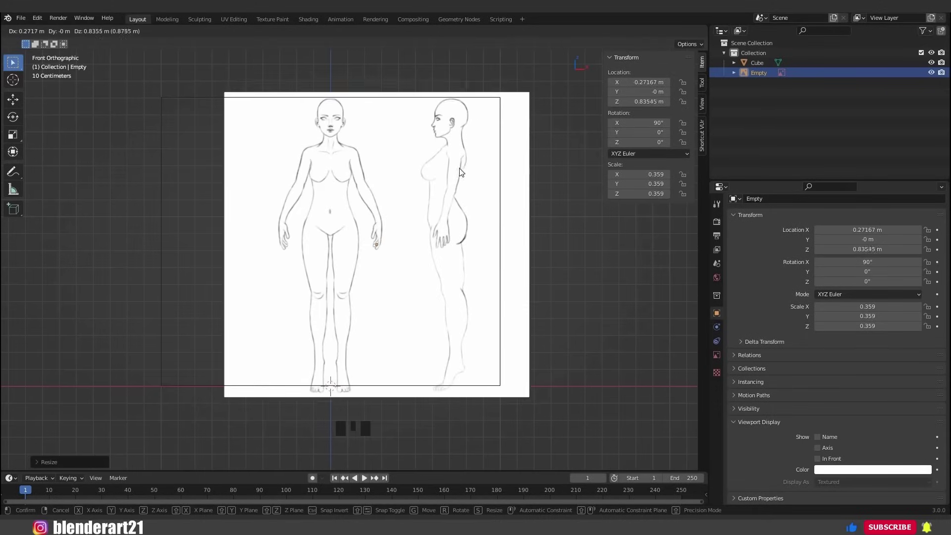
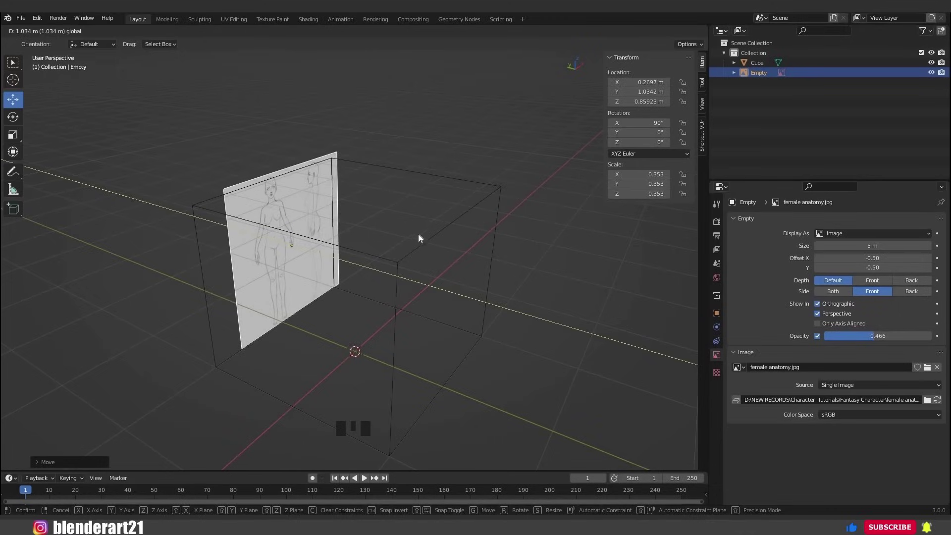
Duplicate the anatomy reference empty and rotate the copy 90° about Z, perpendicular to the first.
left_click_drag(247, 233, 319, 271)
key("KP_3")
key("shift+a")
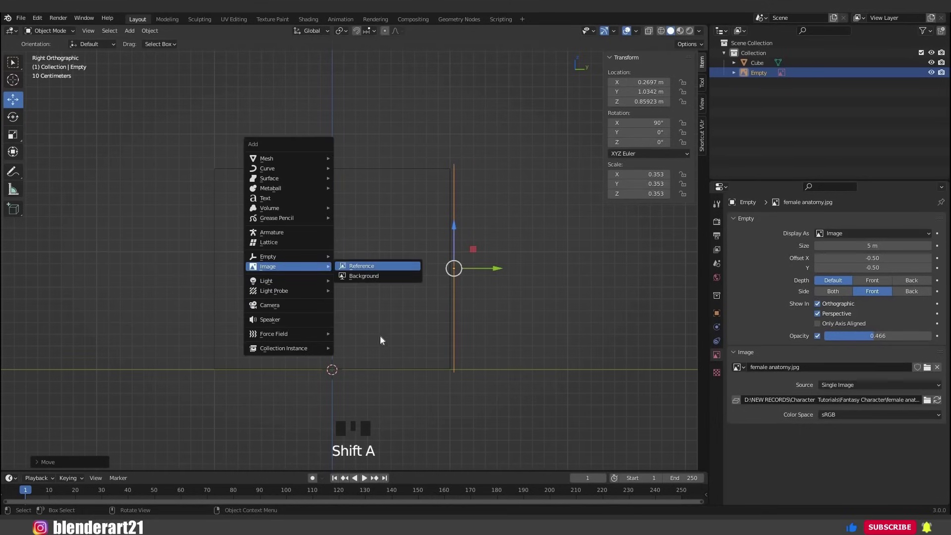
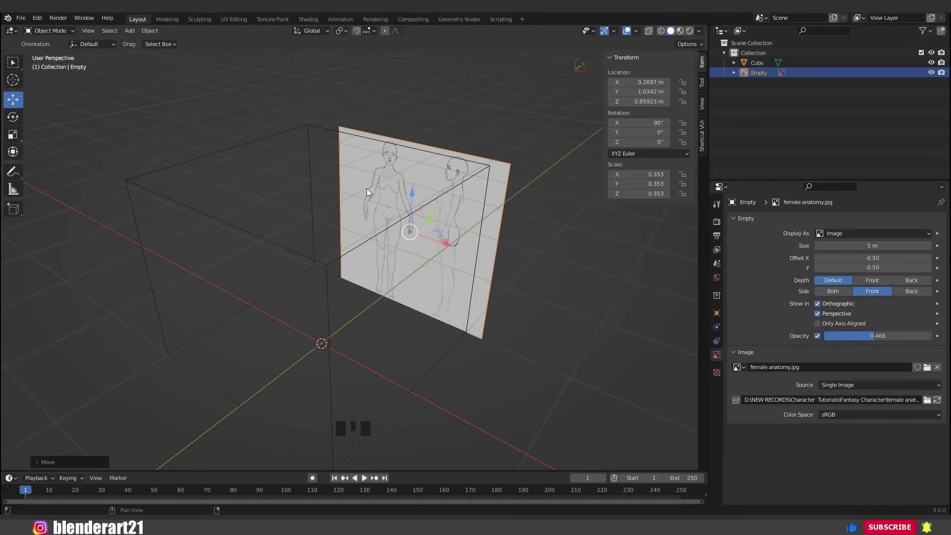
left_click(373, 197)
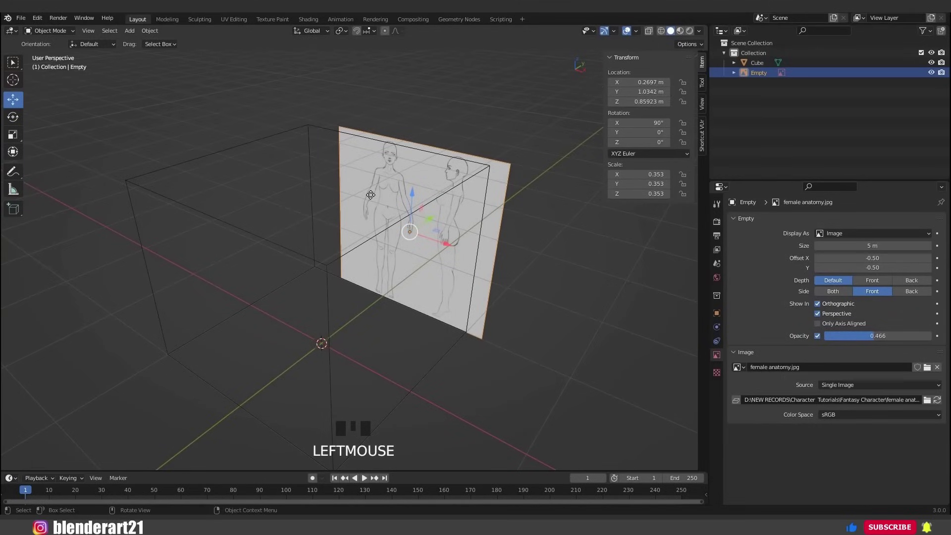
key("shift+d")
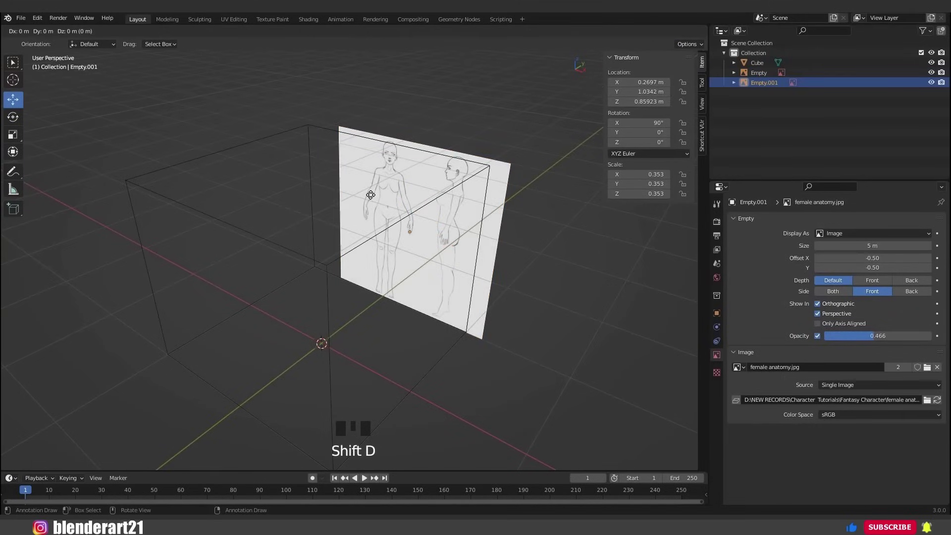
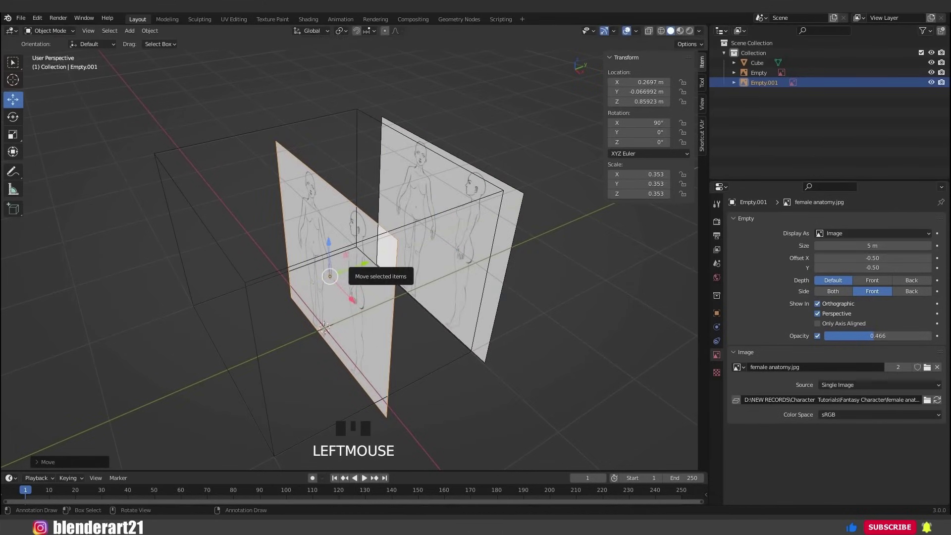
key("r")
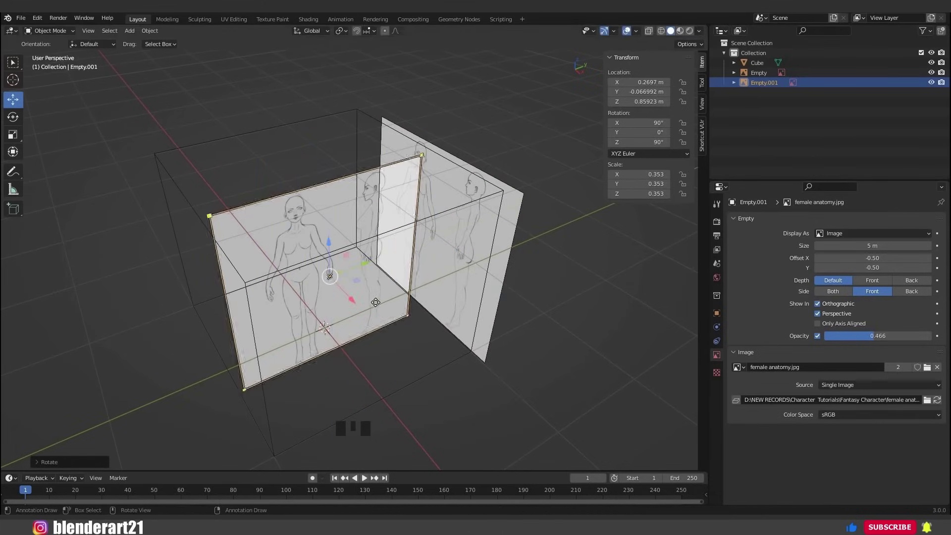
Move Empty.001 along X so the rotated copy sits against the box's side.
left_click_drag(381, 299, 271, 273)
left_click(272, 273)
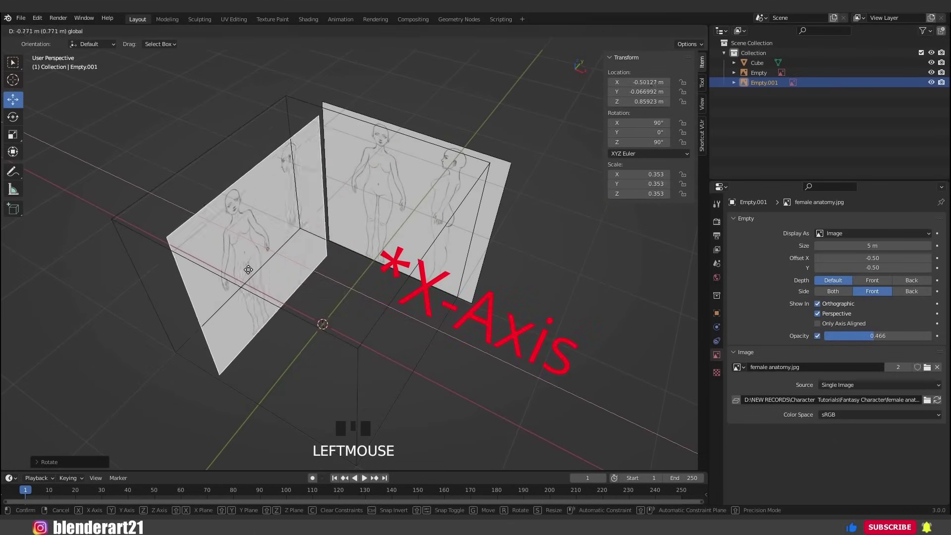
key("KP_3")
scroll("up", 3)
left_click(224, 282)
scroll("down", 3)
left_click_drag(378, 270, 359, 269)
key("x")
left_click_drag(376, 270, 388, 282)
left_click_drag(467, 283, 425, 285)
From front view, add the Head Ref. colers.jpg head loop reference image.
scroll("up", 3)
left_click_drag(651, 90, 564, 269)
left_click_drag(564, 269, 502, 304)
left_click_drag(526, 329, 489, 327)
left_click_drag(489, 326, 393, 328)
key("KP_1")
scroll("up", 3)
scroll("up", 3)
key("shift+a")
left_click_drag(454, 275, 439, 252)
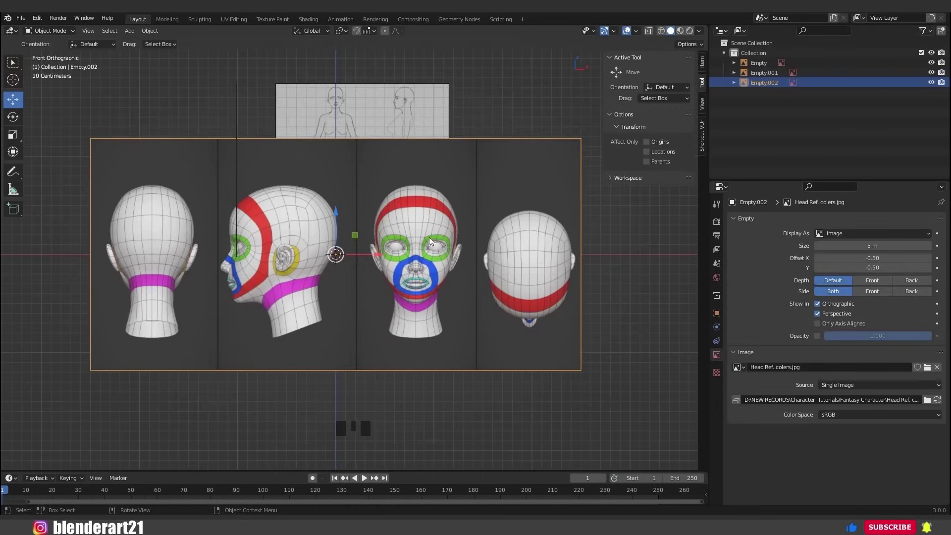
Shrink the head reference and position it over the front sketch's head, checking from the side.
scroll("up", 3)
key("s")
scroll("up", 3)
middle_click(406, 433)
key("g")
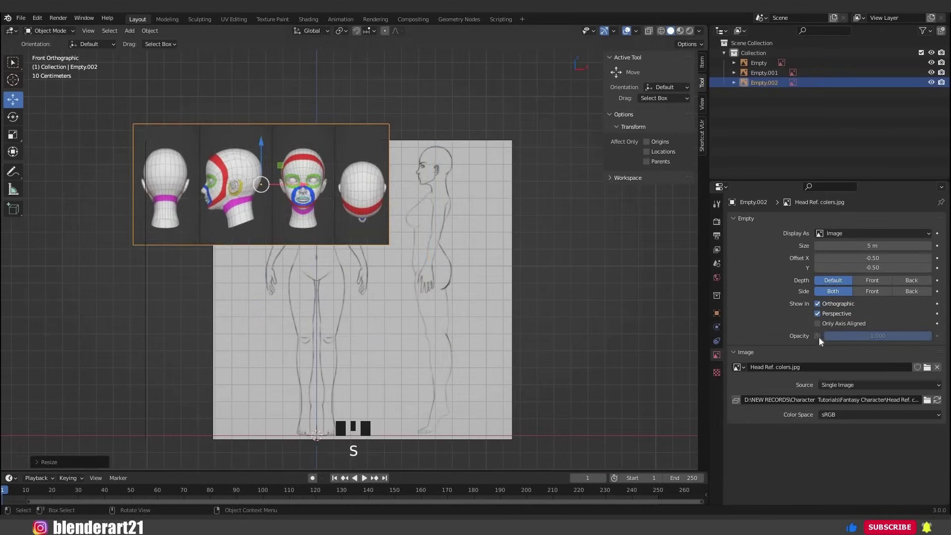
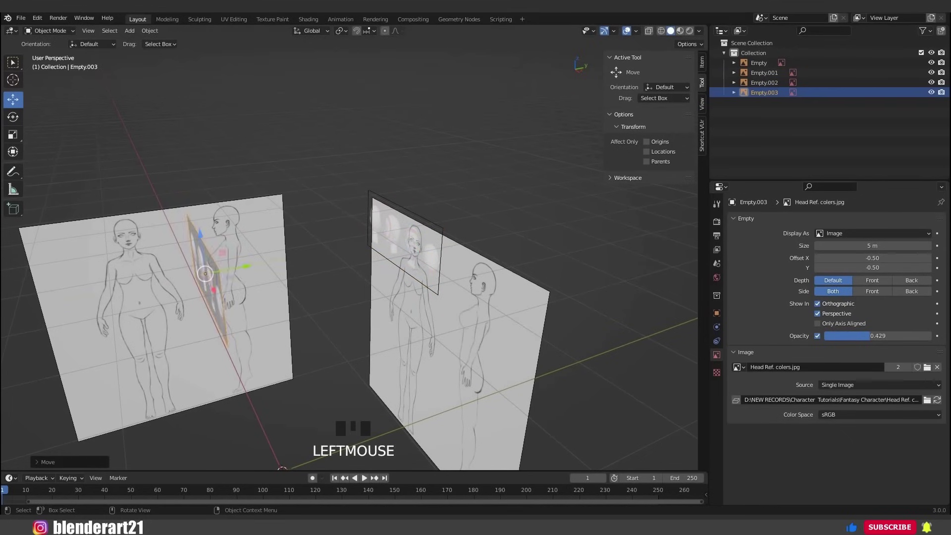
key("KP_3")
scroll("up", 3)
middle_click(333, 269)
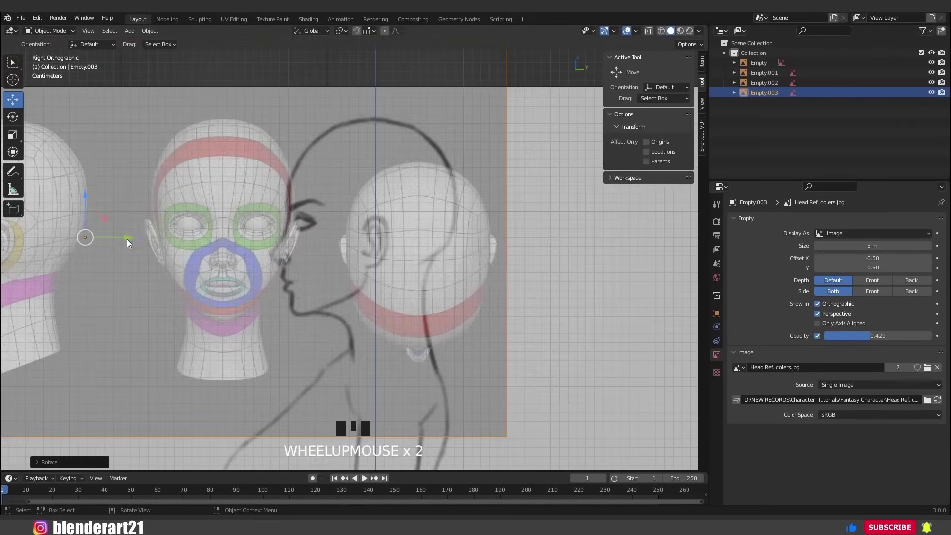
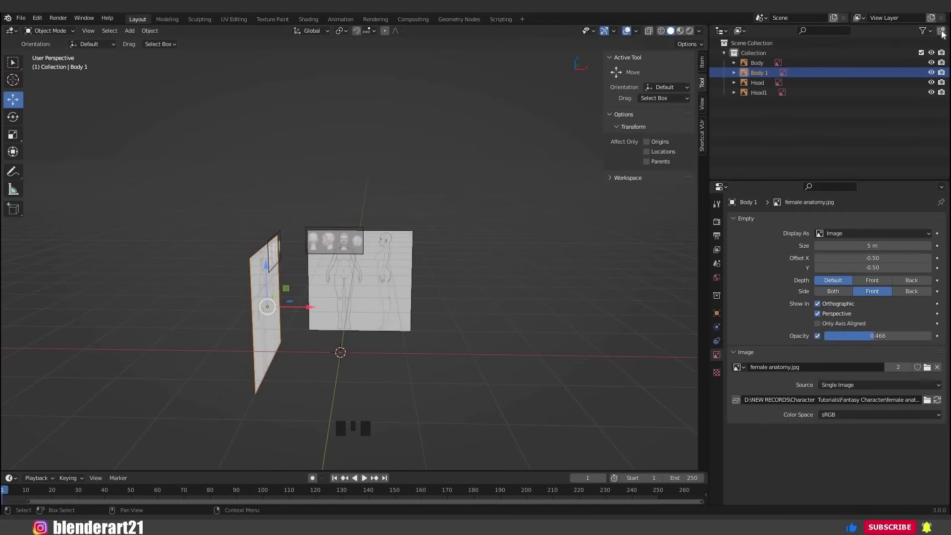
Rename the new collection REF and select the Body, Body 1, Head and Head1 empties.
left_click_drag(739, 124, 766, 105)
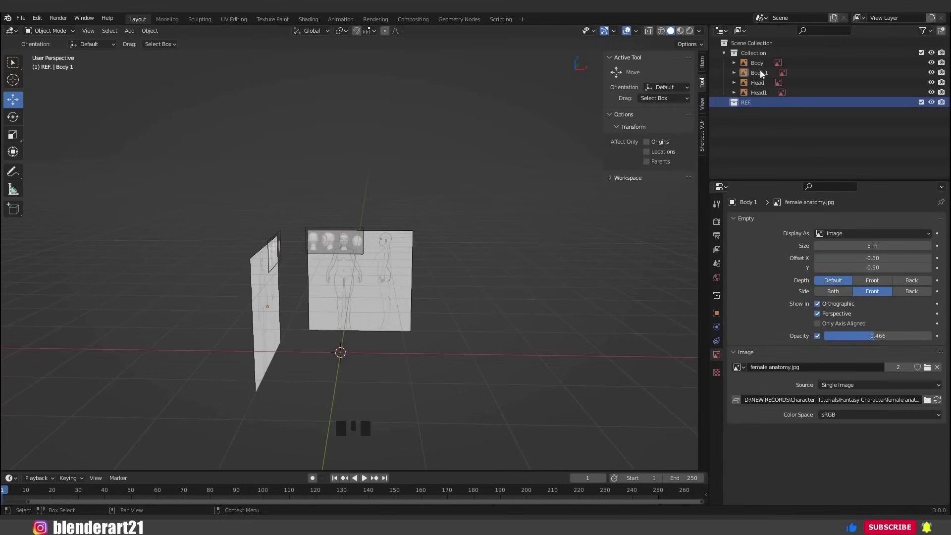
left_click(764, 78)
left_click(770, 94)
left_click(769, 93)
left_click(765, 70)
left_click(768, 109)
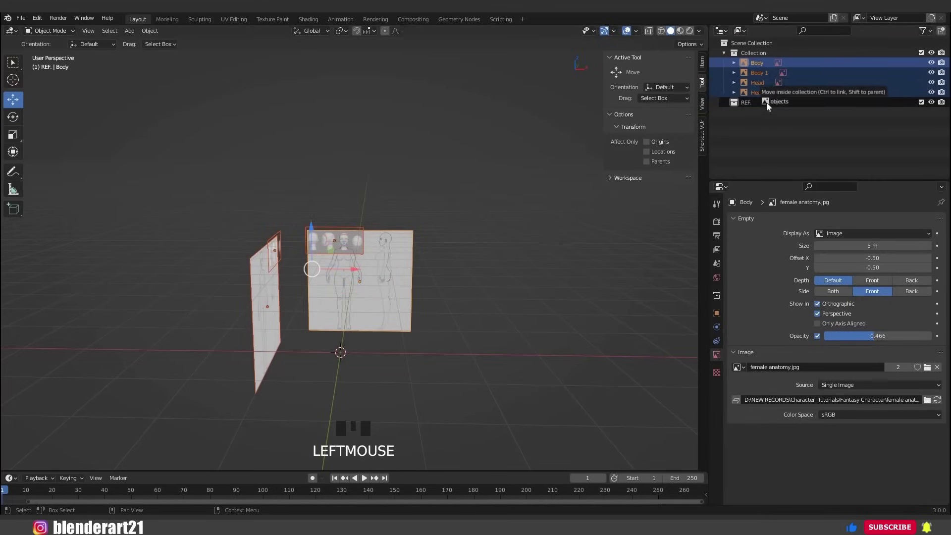
Enable the selectability restriction toggle and drag the four empties into the REF collection.
scroll("up", 3)
middle_click(328, 205)
left_click(924, 68)
left_click(925, 68)
left_click(881, 97)
left_click(431, 278)
left_click_drag(462, 279, 935, 46)
left_click(935, 47)
left_click_drag(918, 57, 927, 72)
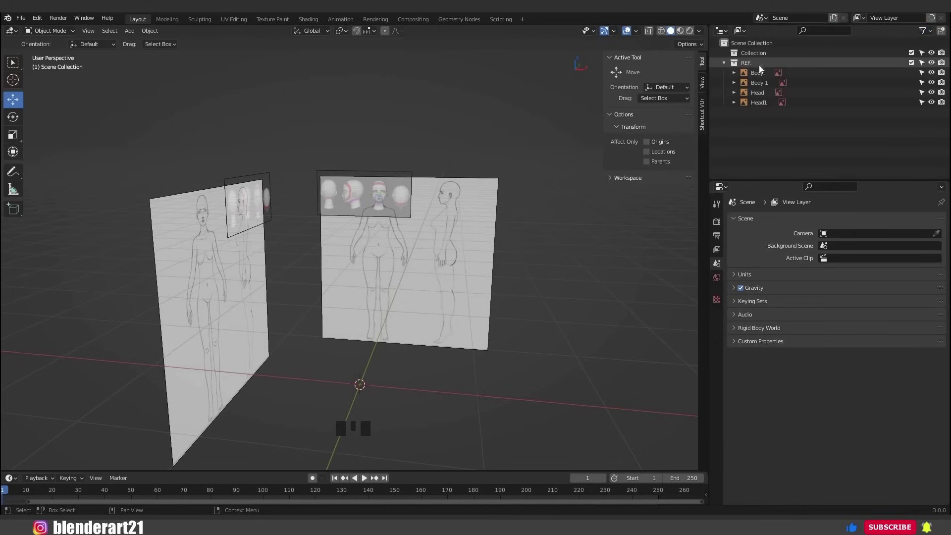
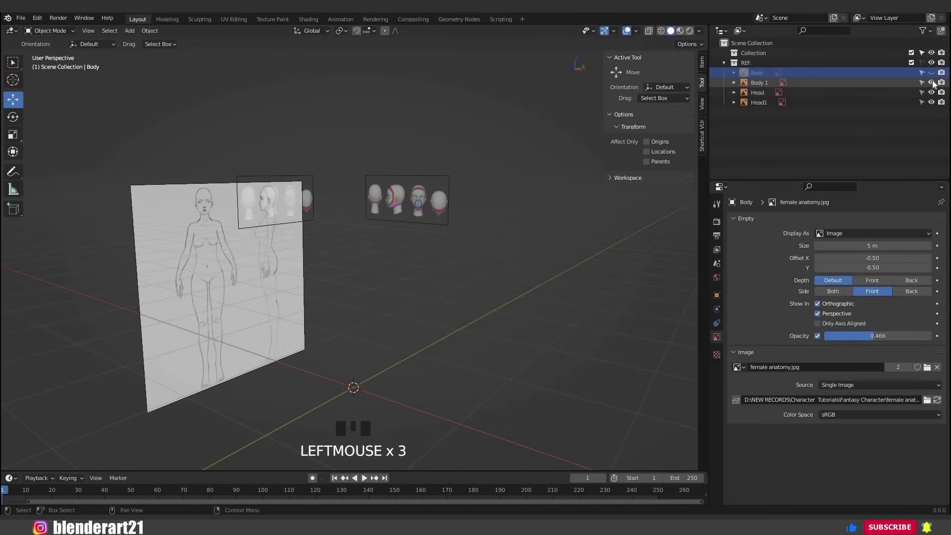
Hide the Body and Body 1 references and zoom the front view onto the head sheets.
left_click_drag(343, 306, 375, 305)
left_click_drag(399, 295, 371, 256)
key("KP_1")
scroll("up", 3)
left_click_drag(400, 343, 706, 484)
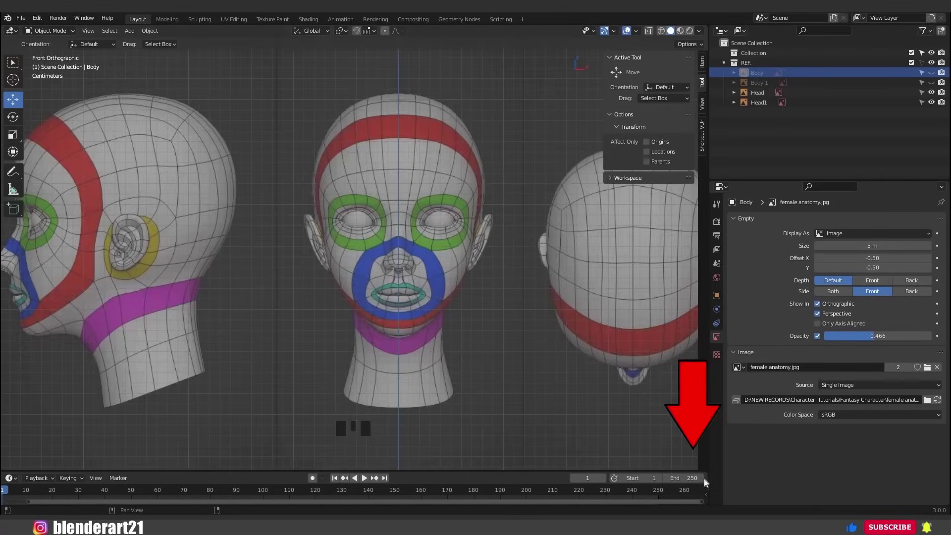
Split the 3D Viewport into two side-by-side views with the left showing the head from the side.
left_click_drag(691, 505, 256, 362)
key("n")
left_click(86, 163)
left_click_drag(113, 157, 440, 140)
key("t")
key("t")
key("n")
scroll("up", 3)
left_click_drag(545, 261, 81, 306)
Frame the head reference in the right view and rename the default collection to Head.
key("KP_3")
scroll("up", 3)
middle_click(215, 303)
scroll("up", 3)
middle_click(205, 309)
scroll("down", 3)
left_click(233, 295)
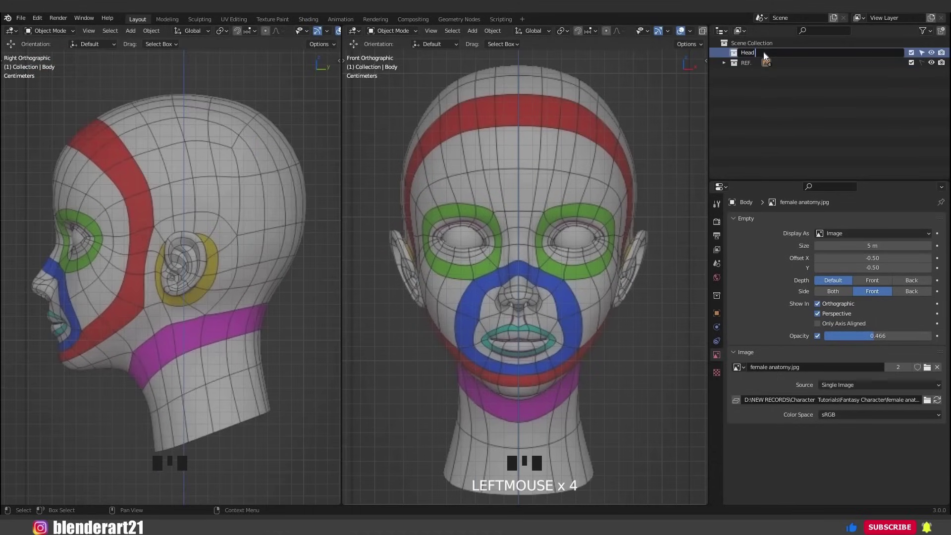
left_click(512, 257)
Bring up the Add menu to insert a mesh plane over the front view.
key("shift+a")
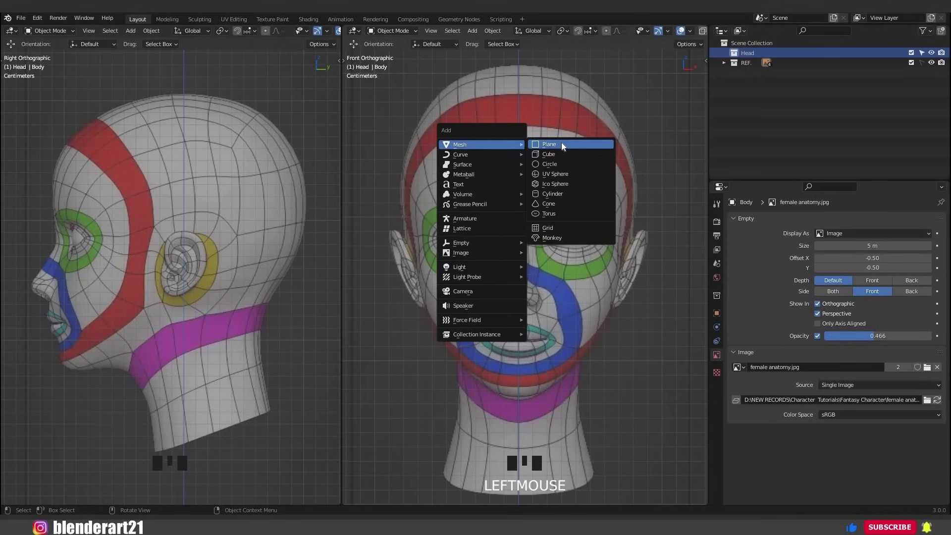
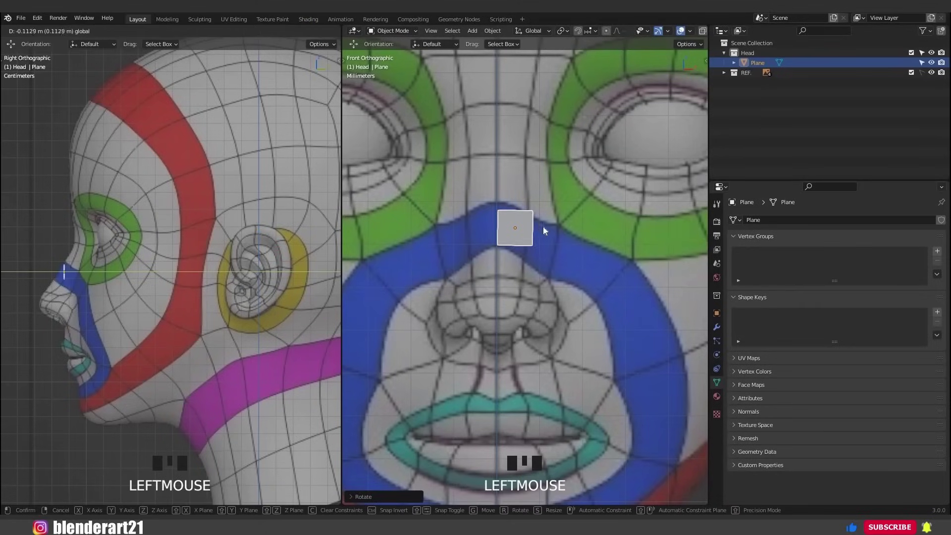
Edit the plane's vertices and extend them down along the nose bridge in front and side views.
scroll("up", 3)
key("Tab")
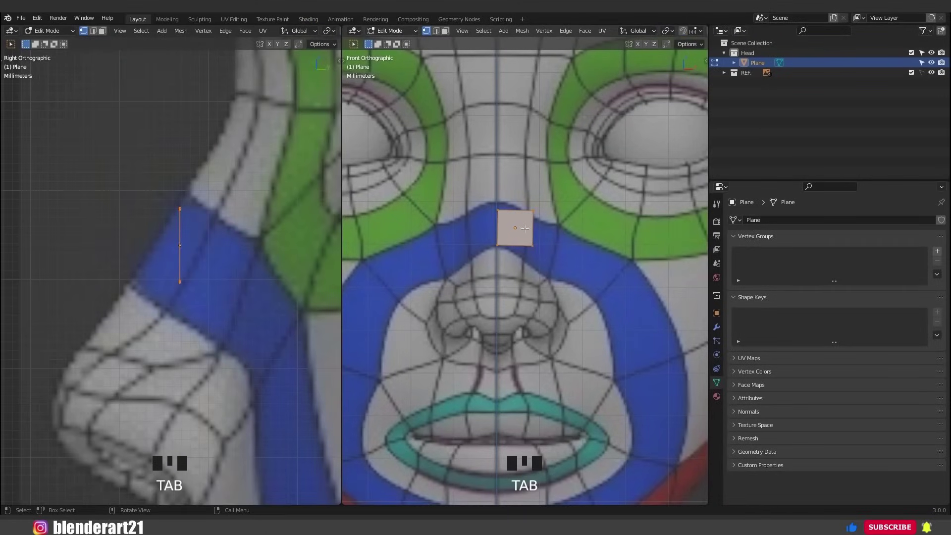
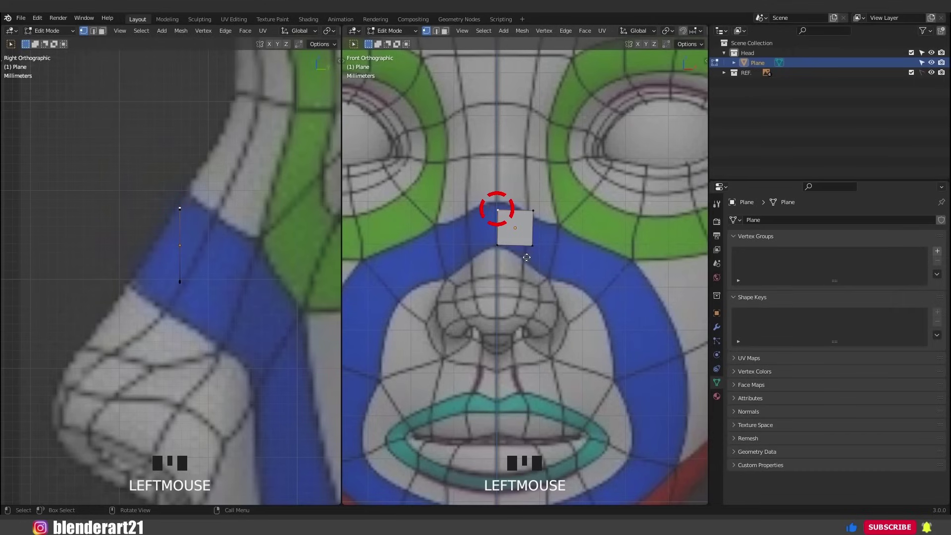
key("g")
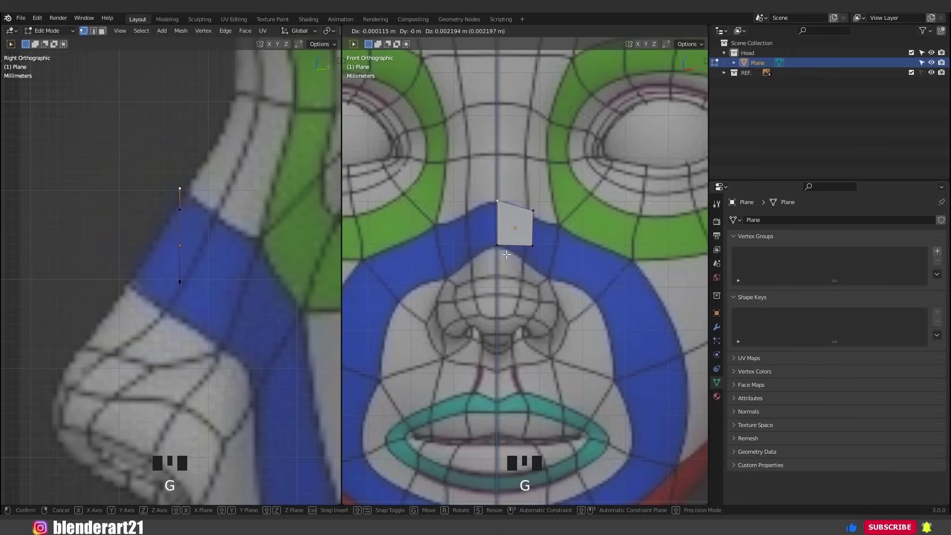
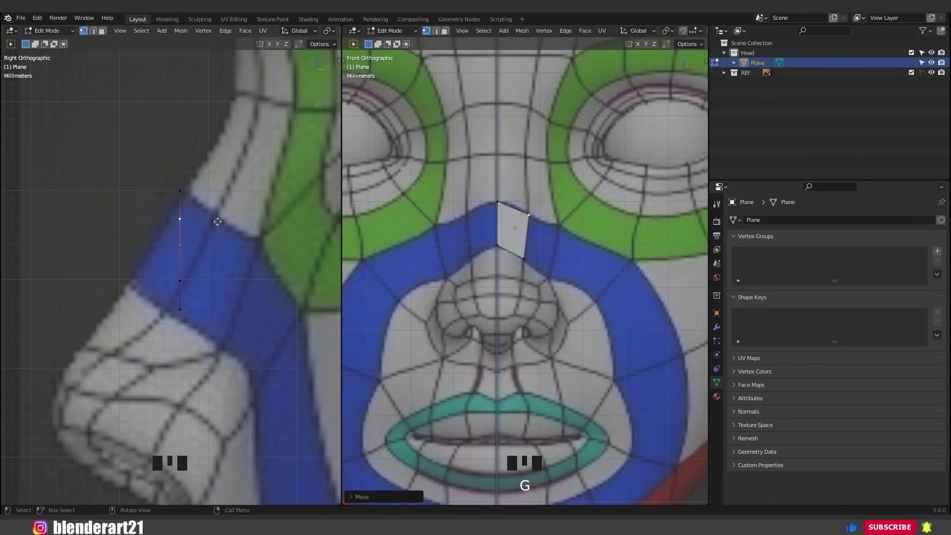
key("g")
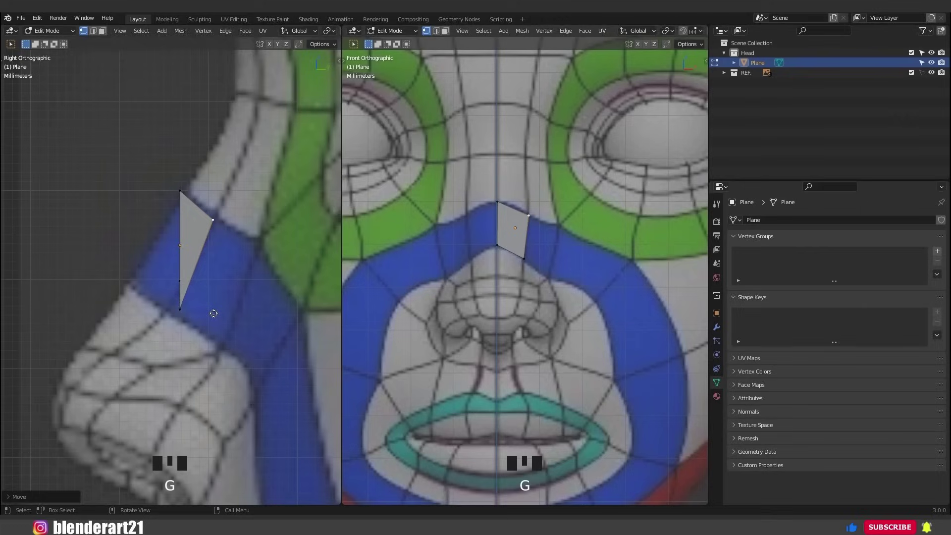
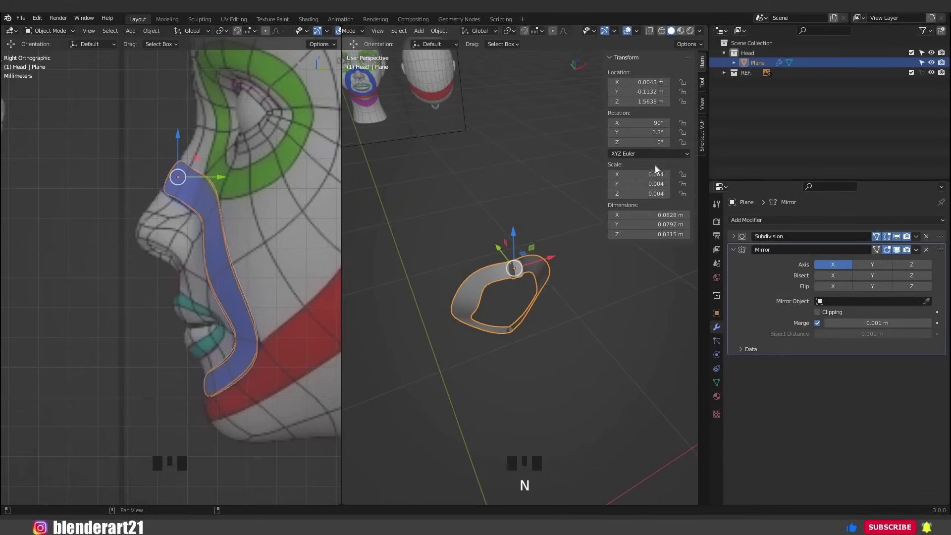
Move Mirror above Subdivision, apply the strip's scale and orbit to check it.
left_click_drag(524, 305, 521, 305)
key("ctrl+a")
scroll("up", 3)
left_click_drag(943, 253, 736, 241)
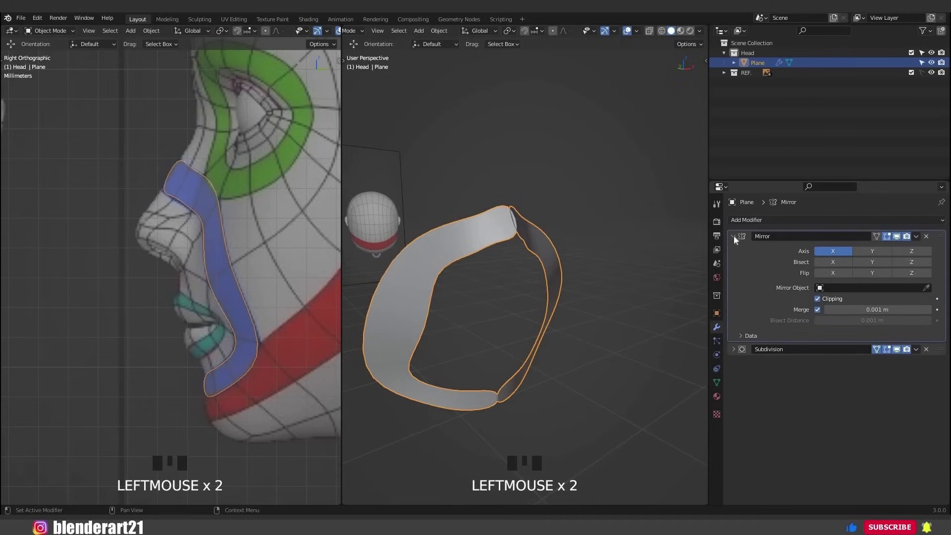
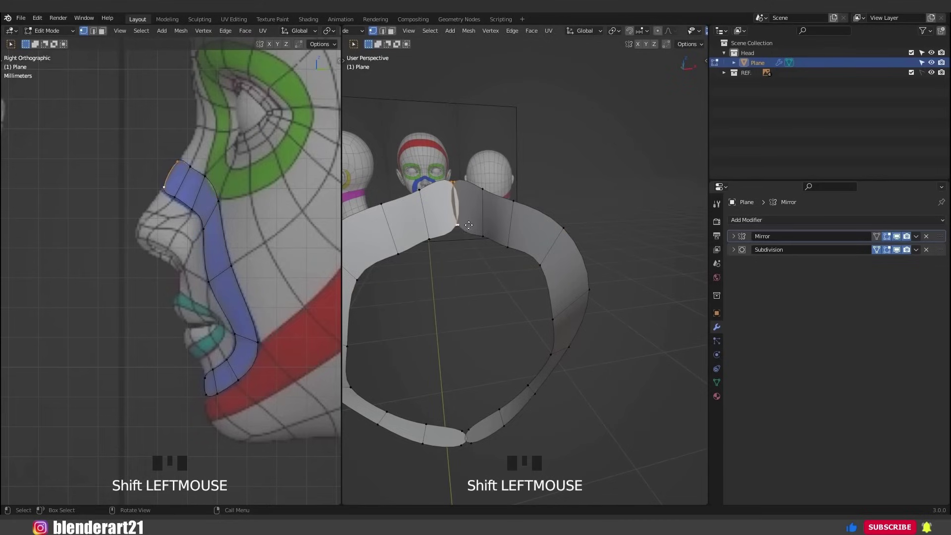
Slide the centre edge onto the mirror line so the nose-and-mouth strip closes into one ring.
key("g")
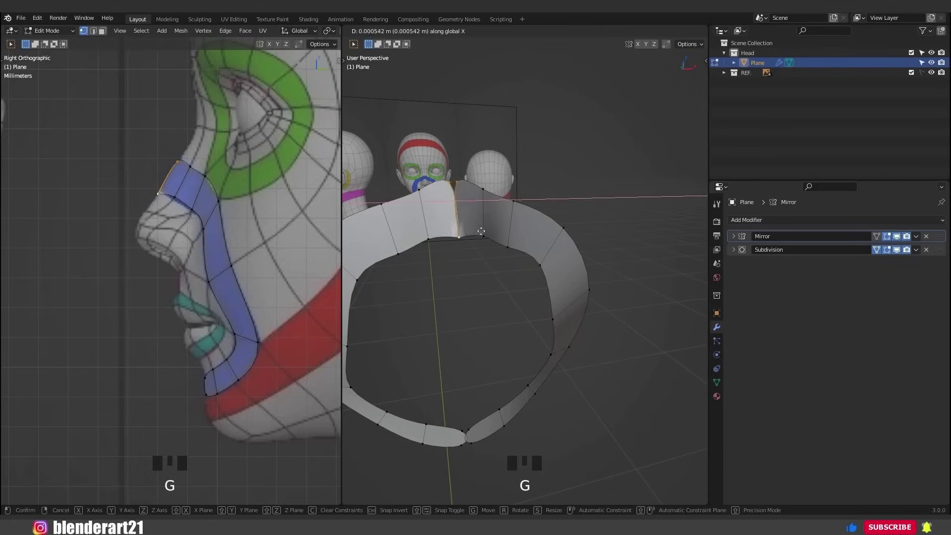
key("g")
middle_click(153, 300)
scroll("up", 3)
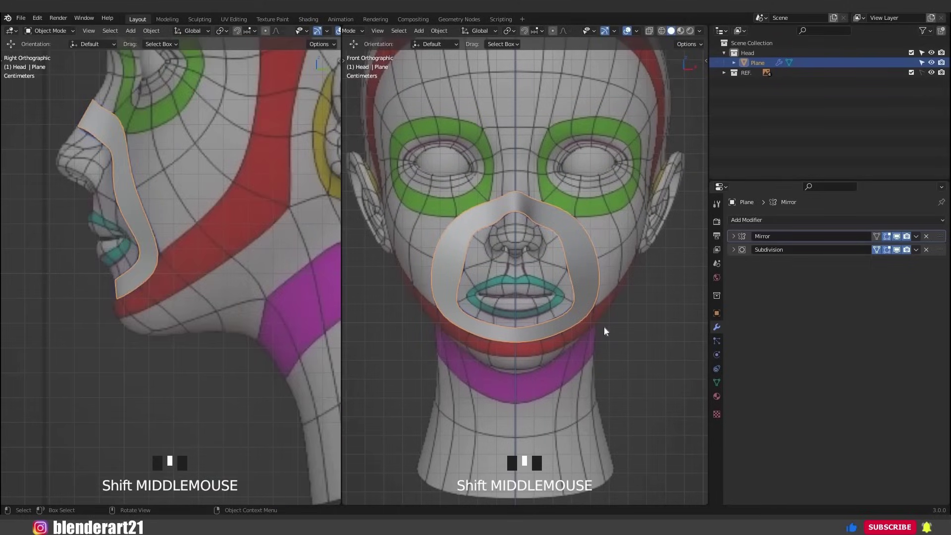
scroll("up", 3)
scroll("up", 3)
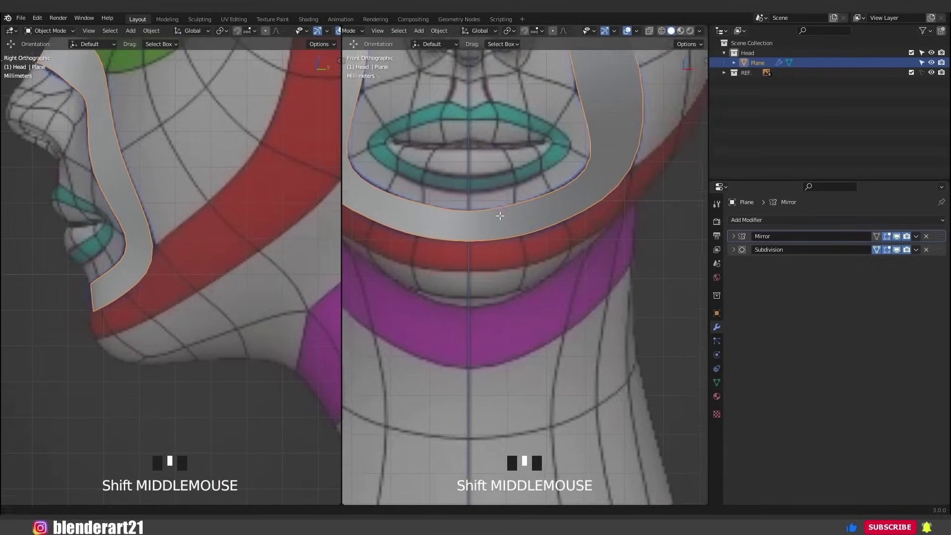
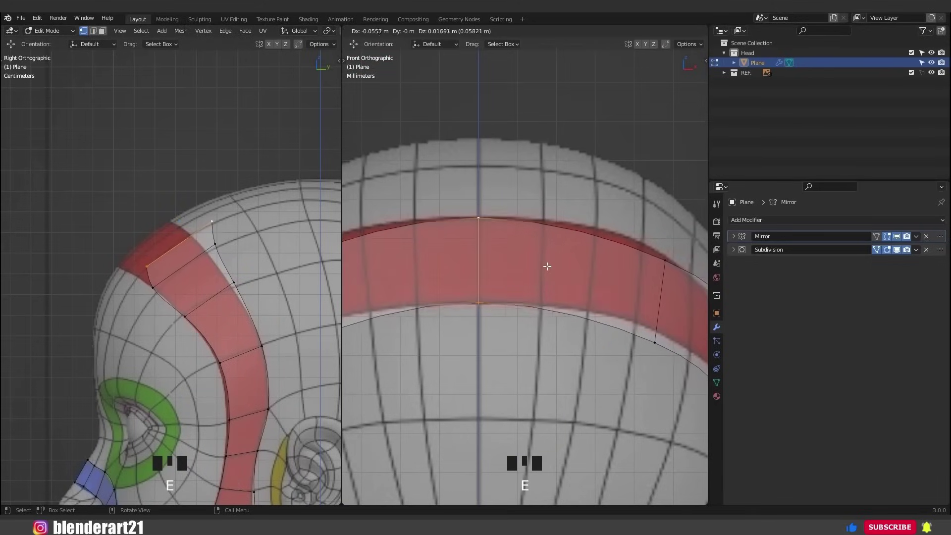
Add an edge loop along the red band, then bring up the file browser to save.
key("ctrl+r")
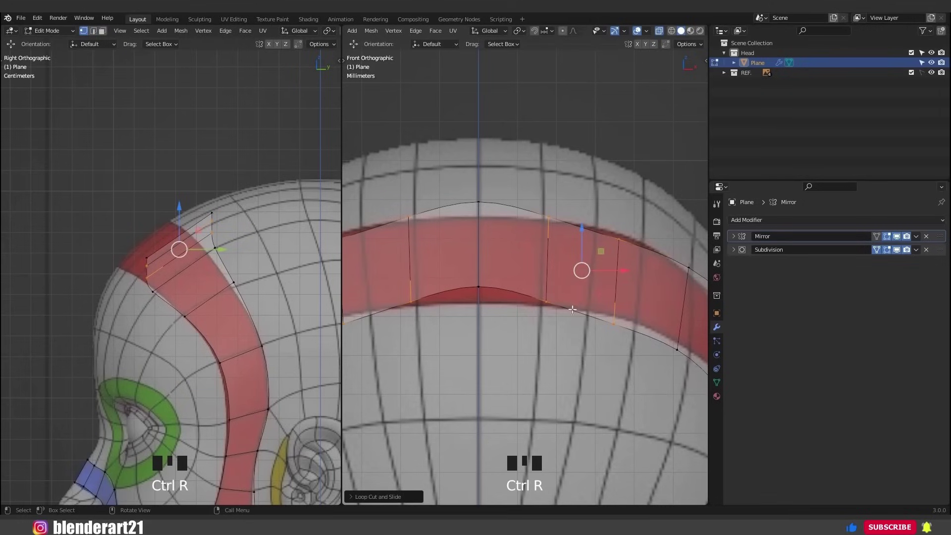
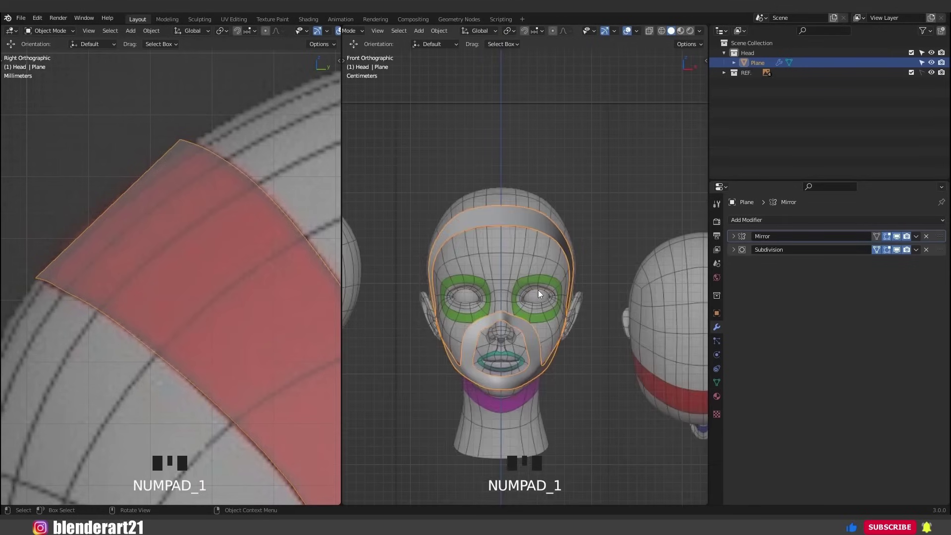
key("ctrl+s")
key("ctrl+s")
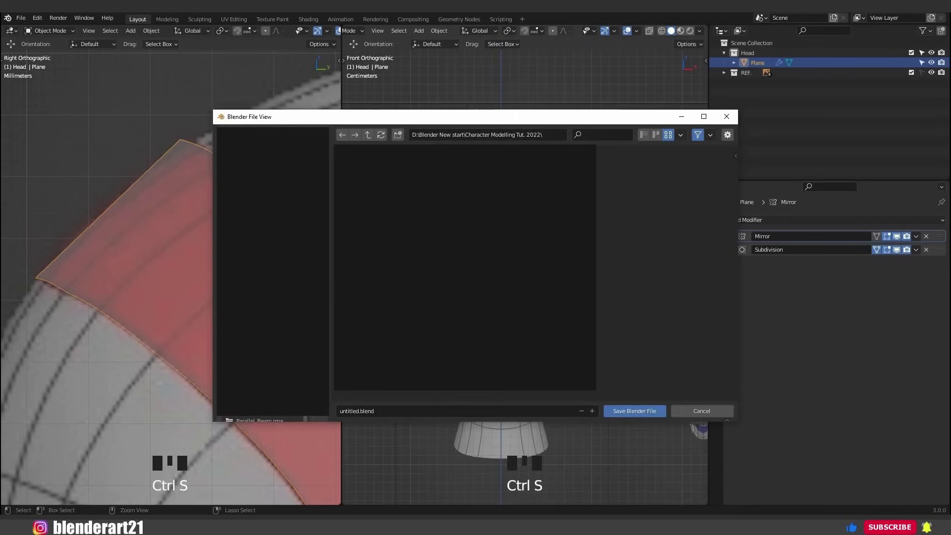